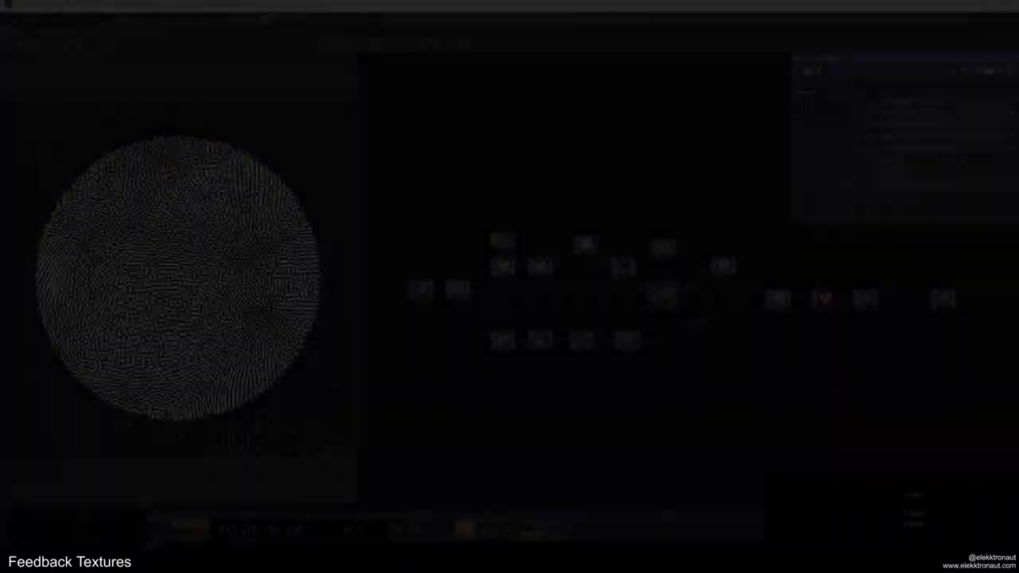
# Step: Raise slope1's Sample Step from 4 to 5
pyautogui.write('zz')
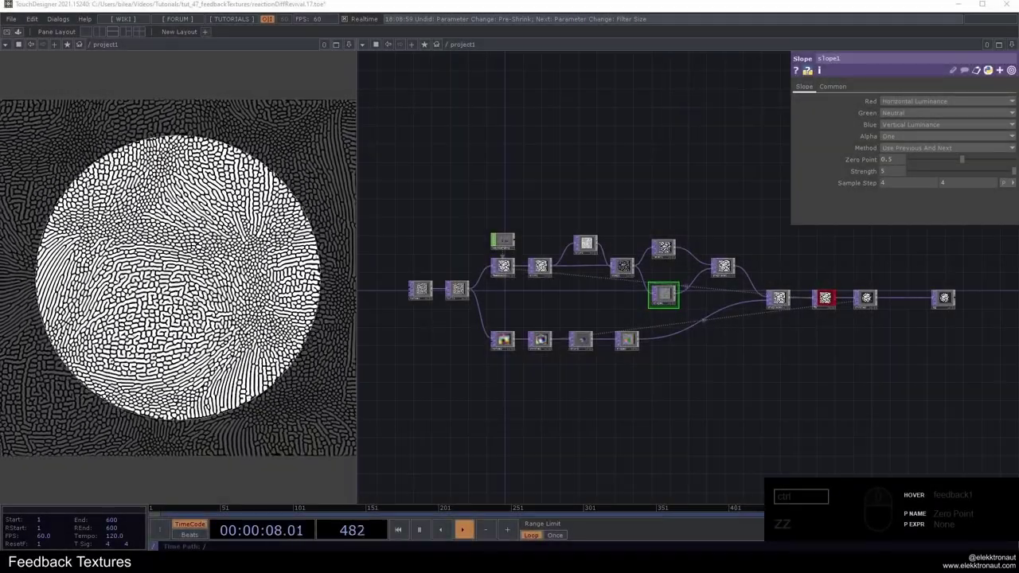
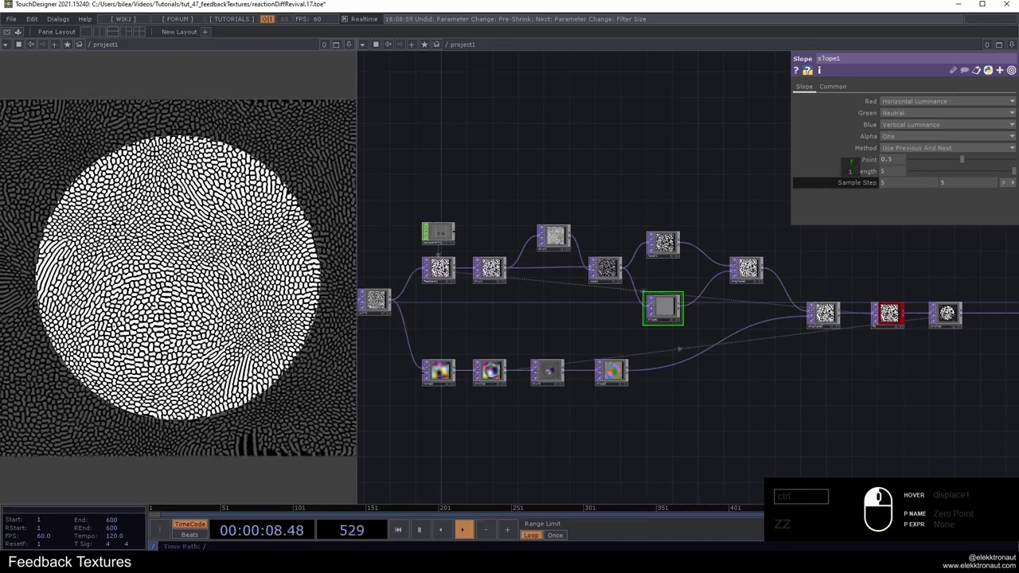
# Step: Select blur2 and experiment with raising its Pre-Shrink amount
pyautogui.click(854, 185)
pyautogui.click(735, 273)
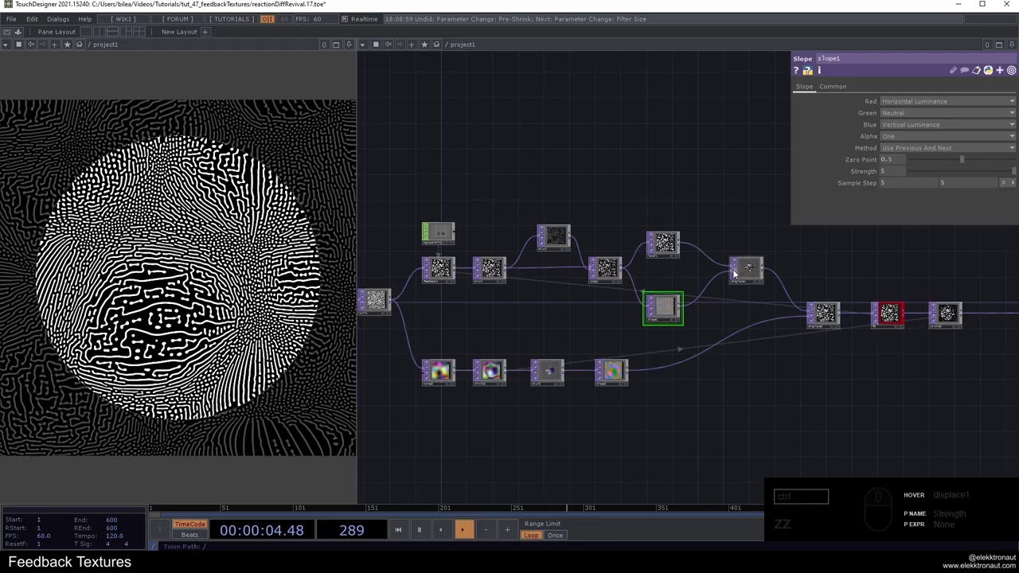
pyautogui.click(735, 273)
pyautogui.click(555, 241)
pyautogui.write('zz')
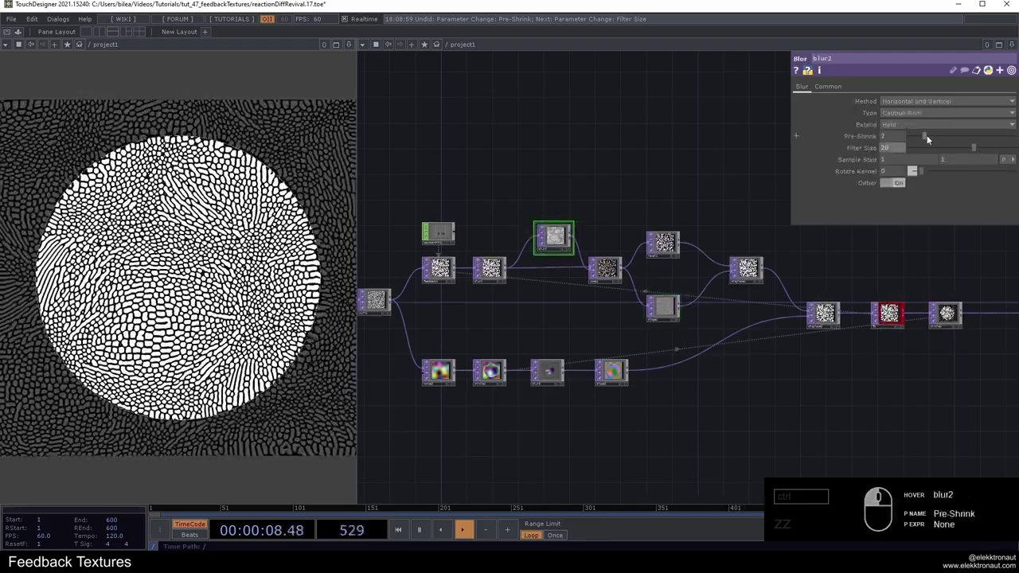
pyautogui.moveTo(934, 135); pyautogui.dragTo(738, 189)
pyautogui.moveTo(703, 252); pyautogui.dragTo(754, 280)
pyautogui.moveTo(754, 281); pyautogui.dragTo(737, 256)
pyautogui.moveTo(754, 280); pyautogui.dragTo(736, 256)
pyautogui.click(717, 214)
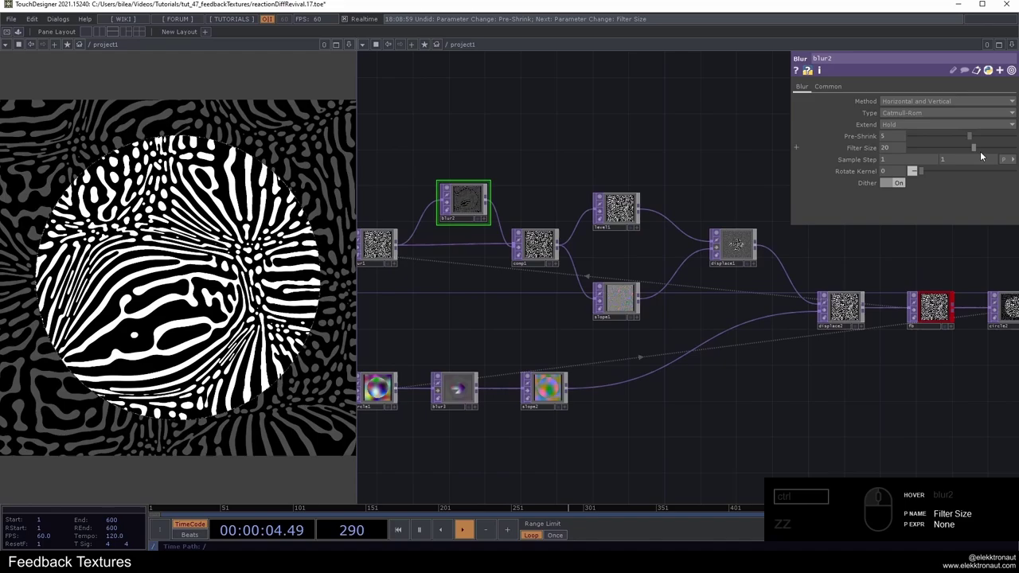
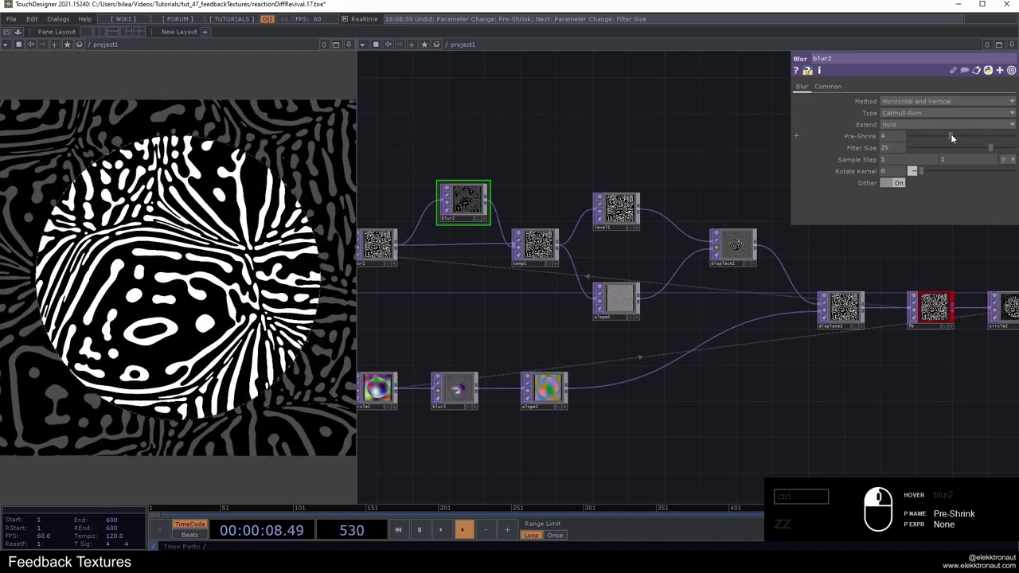
# Step: Set blur2 Filter Size to 25 with Pre-Shrink 2, bypassing slope1 briefly to compare
pyautogui.write('zzzz')
pyautogui.moveTo(598, 226); pyautogui.dragTo(599, 240)
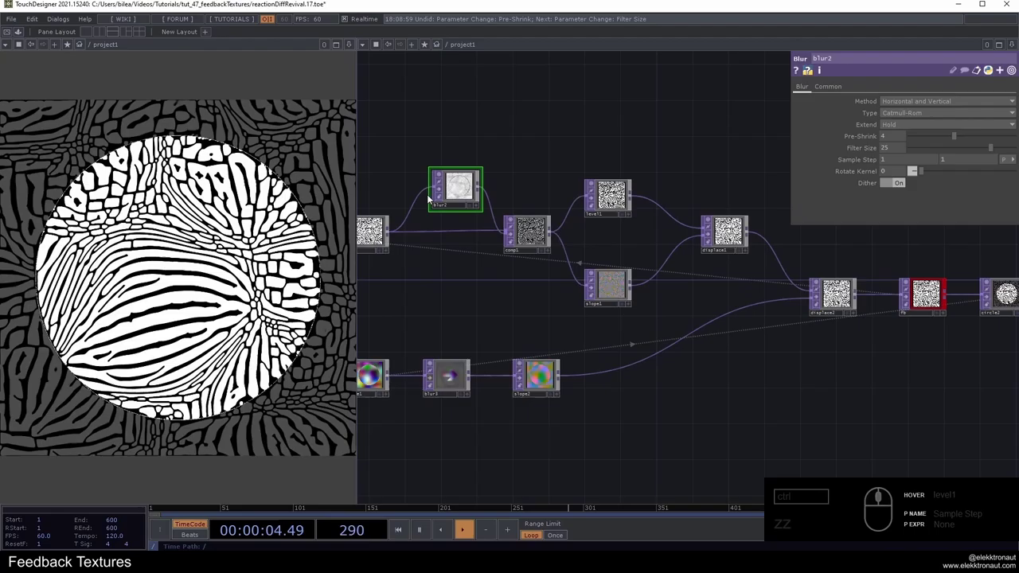
pyautogui.moveTo(956, 142); pyautogui.dragTo(935, 142)
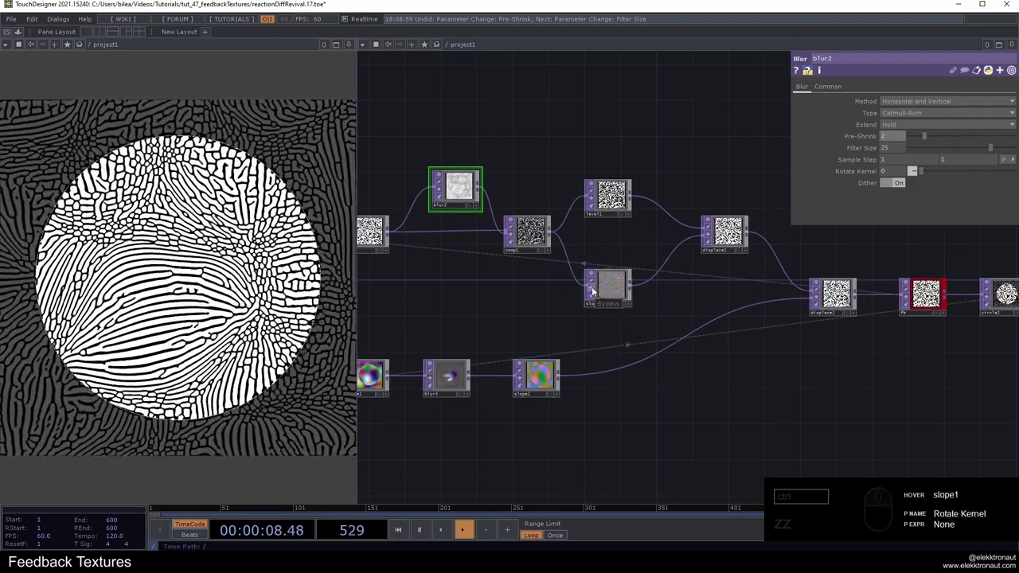
pyautogui.click(595, 290)
pyautogui.click(513, 303)
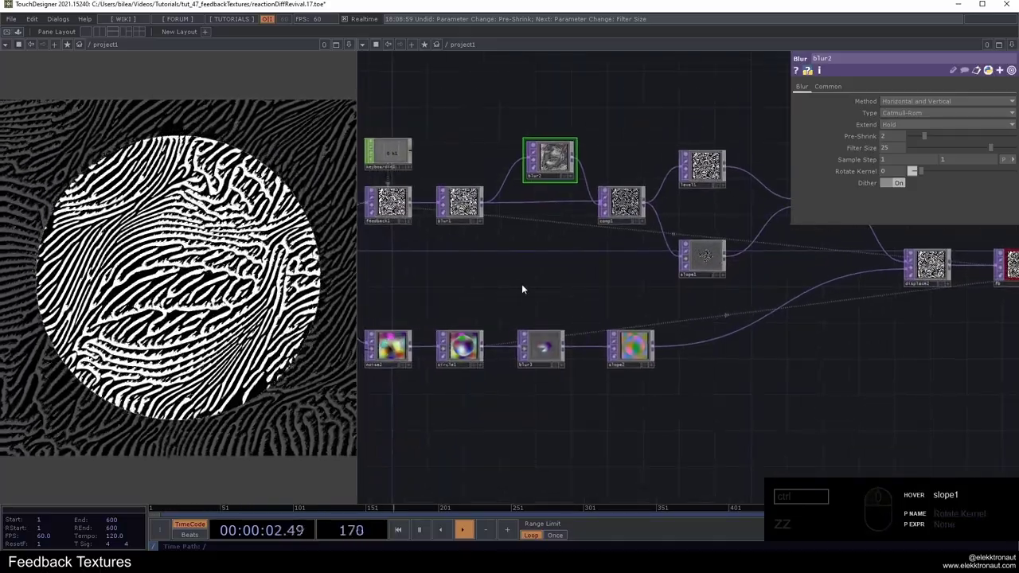
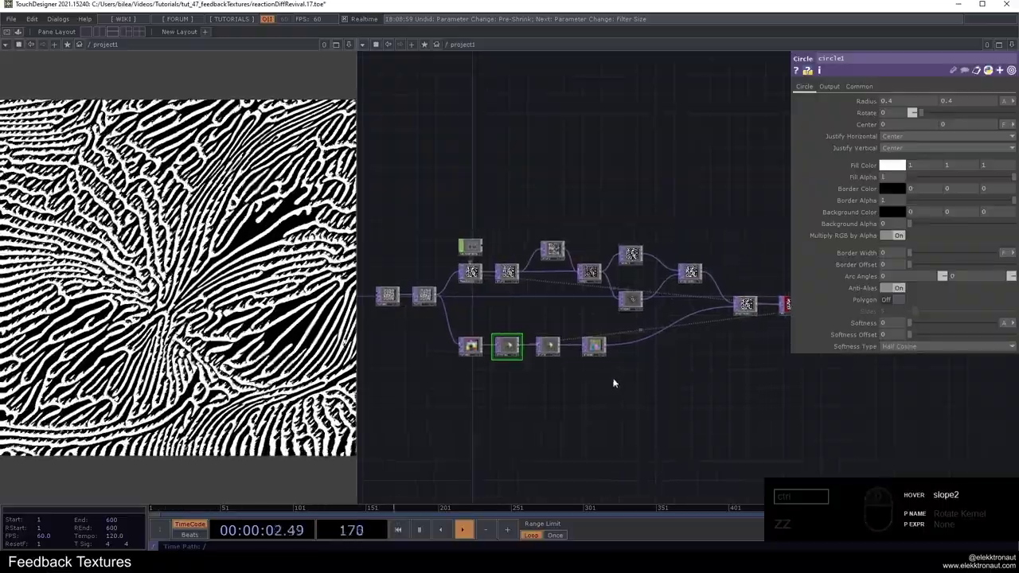
# Step: Delete every operator except noise1 to start the network over
pyautogui.click(629, 382)
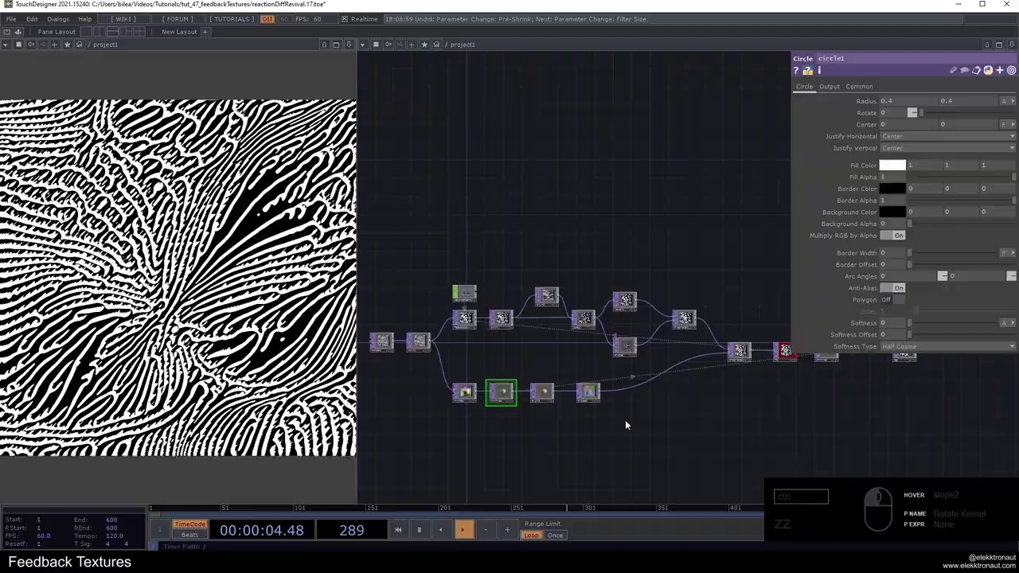
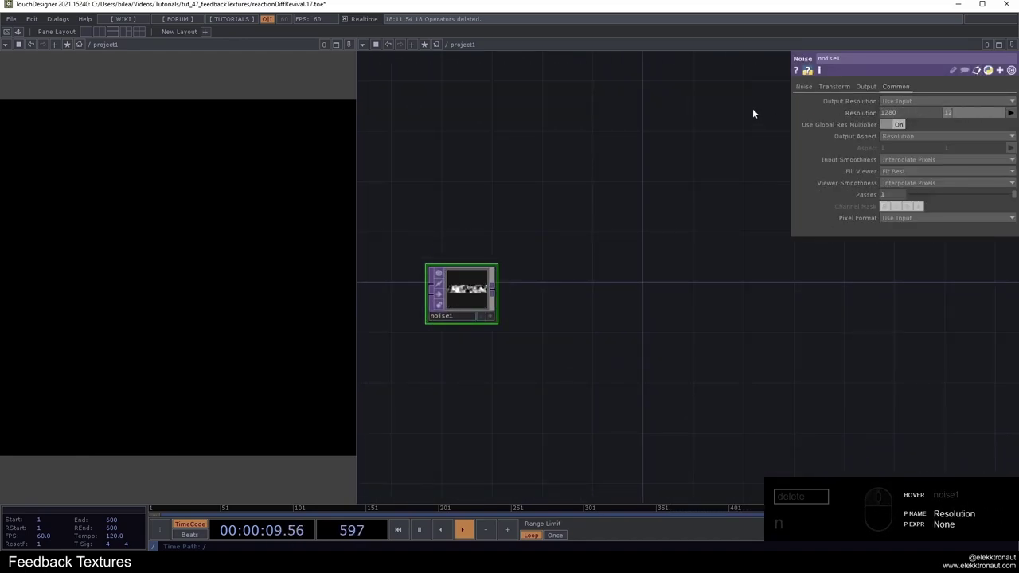
# Step: Set noise1 to 1280x1280, 32-bit float RGB, with Period 0.3
pyautogui.moveTo(598, 267); pyautogui.dragTo(951, 325)
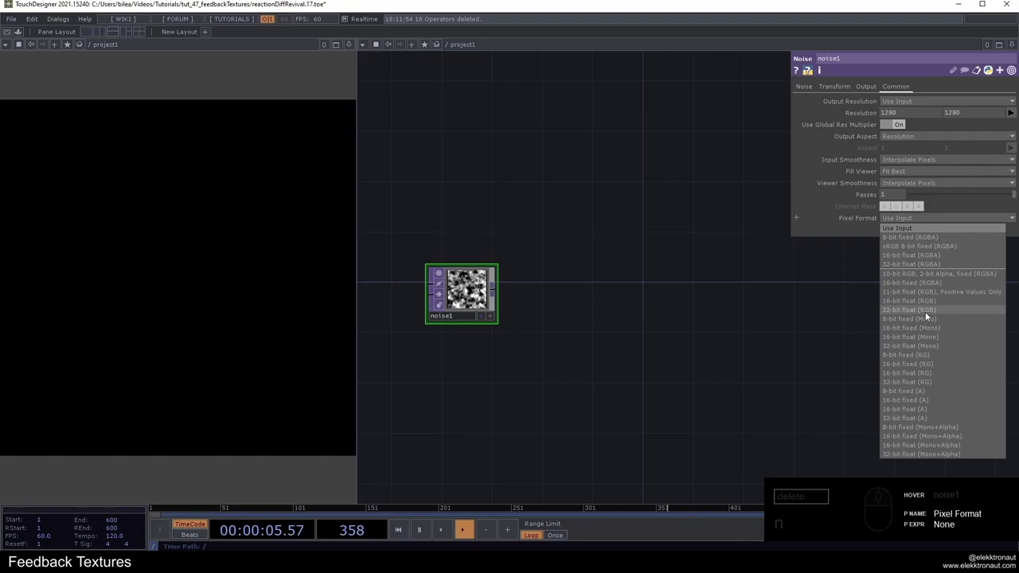
pyautogui.click(934, 310)
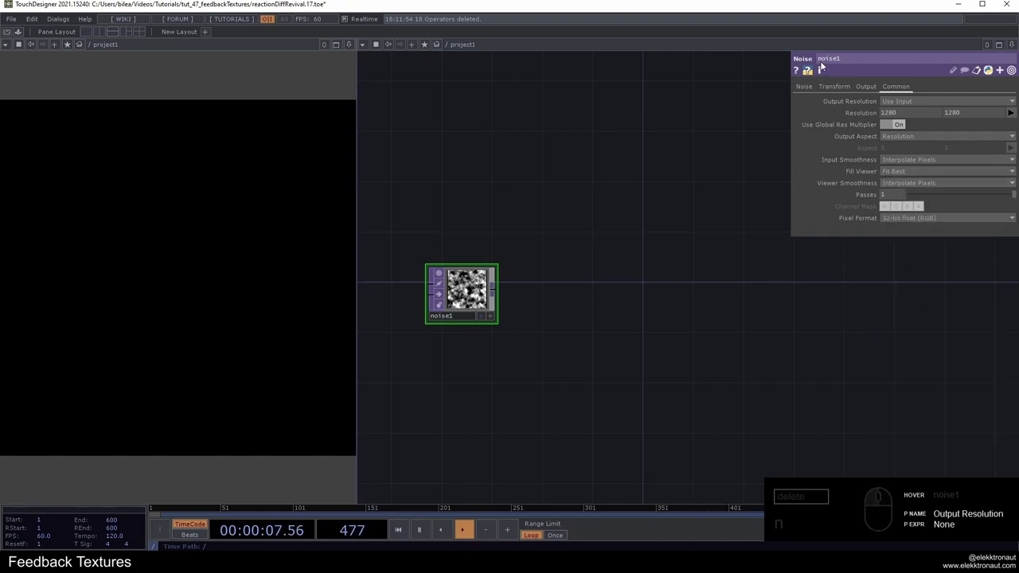
pyautogui.click(810, 87)
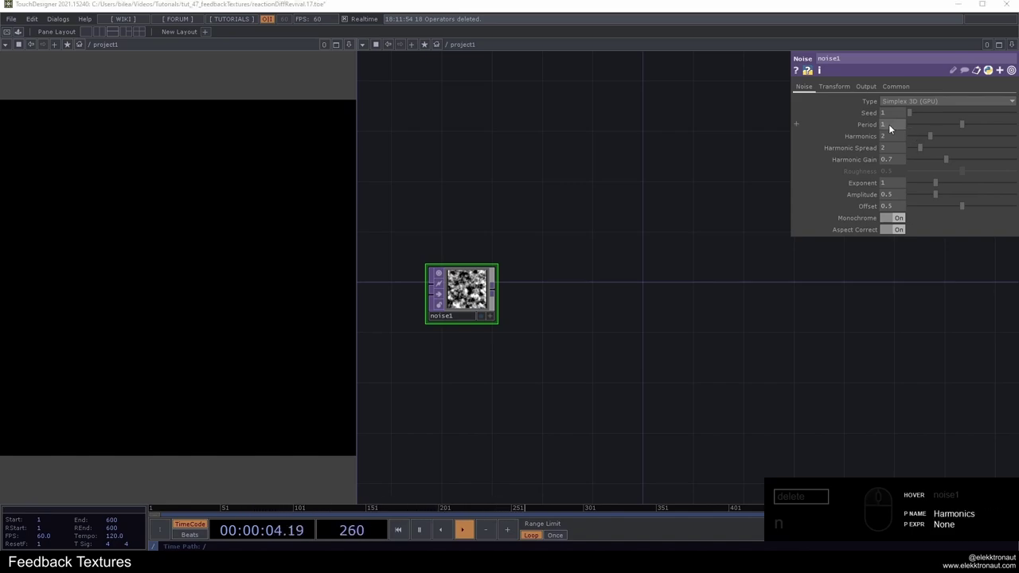
pyautogui.click(864, 127)
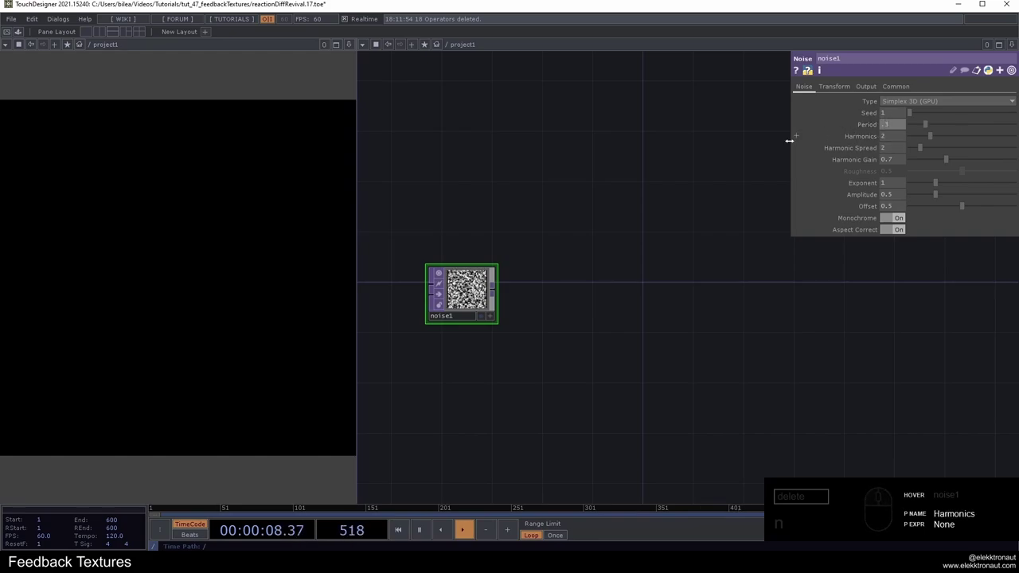
pyautogui.moveTo(614, 264); pyautogui.dragTo(564, 263)
pyautogui.middleClick(564, 264)
# Step: Zero noise1's Harmonics, Harmonic Spread and Gain
pyautogui.write('n')
pyautogui.moveTo(926, 141); pyautogui.dragTo(926, 147)
pyautogui.write('n')
pyautogui.moveTo(919, 151); pyautogui.dragTo(899, 150)
pyautogui.write('n')
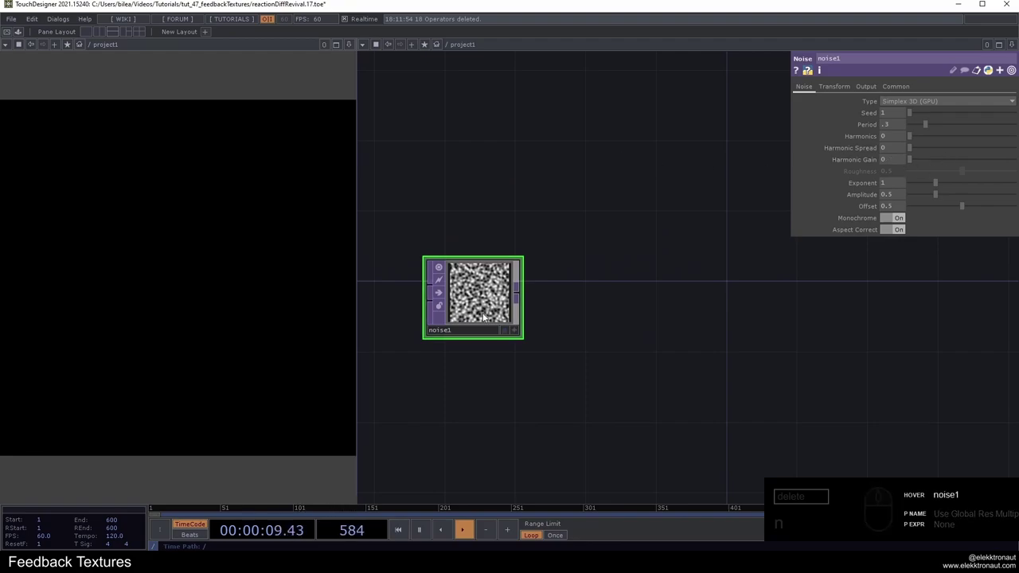
pyautogui.click(586, 301)
# Step: Add a Null TOP after noise1 and a Feedback TOP after the null
pyautogui.write('n')
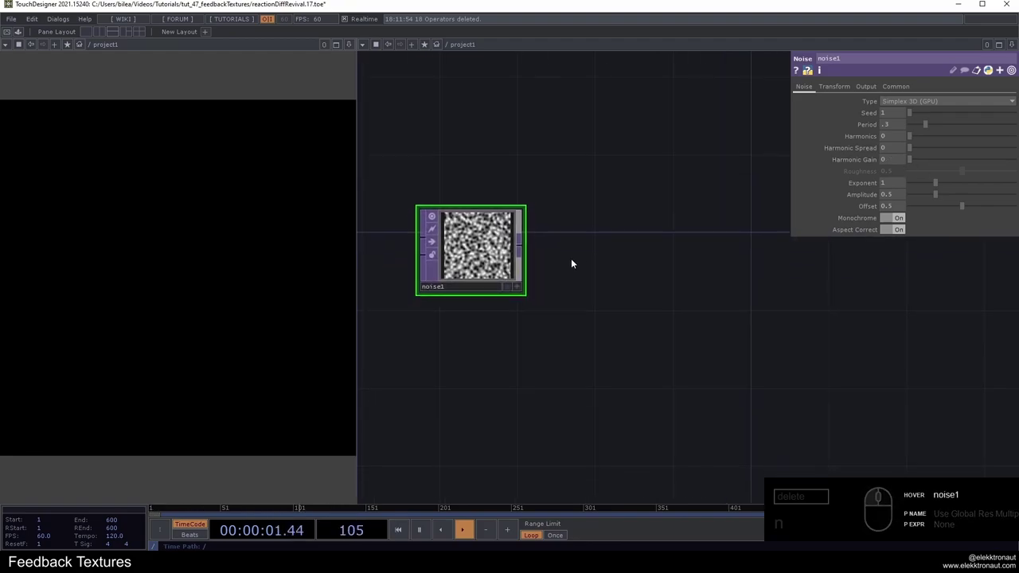
pyautogui.rightClick(522, 244)
pyautogui.write('u')
pyautogui.moveTo(498, 218); pyautogui.dragTo(635, 234)
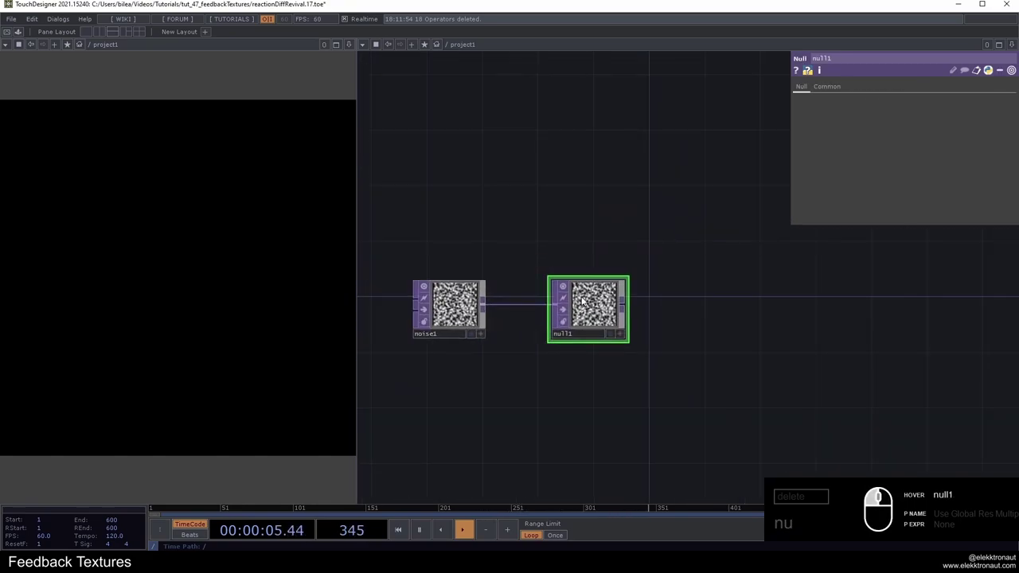
pyautogui.moveTo(540, 163); pyautogui.dragTo(493, 181)
pyautogui.click(465, 235)
pyautogui.moveTo(466, 235); pyautogui.dragTo(454, 208)
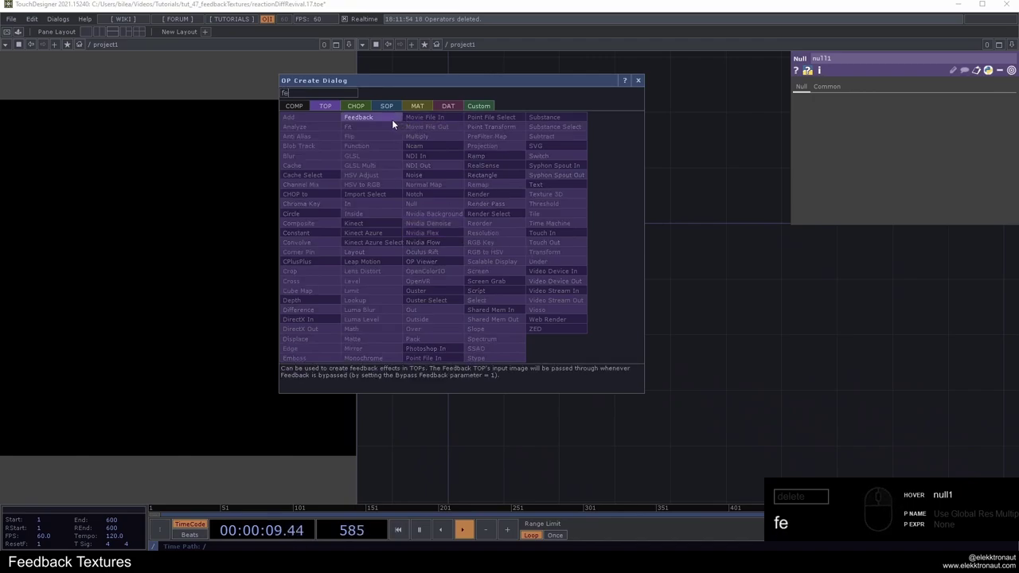
pyautogui.click(395, 122)
pyautogui.click(572, 156)
# Step: Add a Keyboard In CHOP (key 1) and link it to feedback1's Reset
pyautogui.click(591, 222)
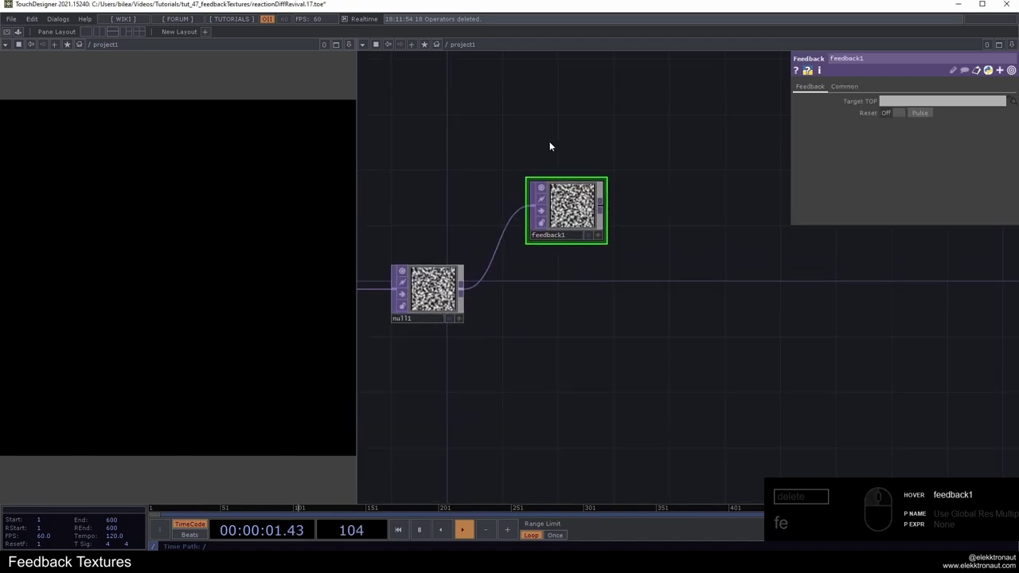
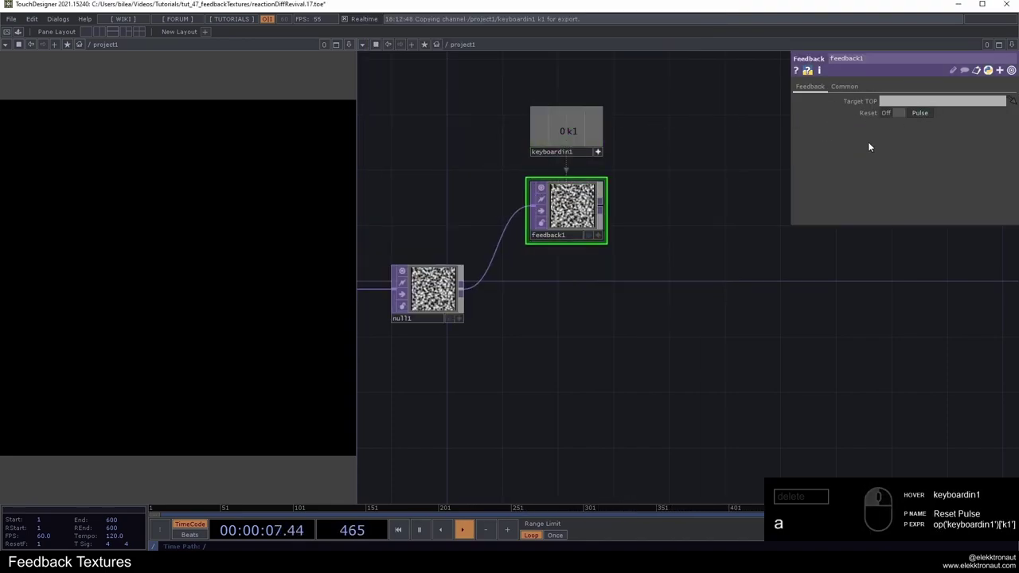
pyautogui.click(599, 157)
pyautogui.press('1')
pyautogui.write('11')
pyautogui.middleClick(587, 199)
pyautogui.write('11')
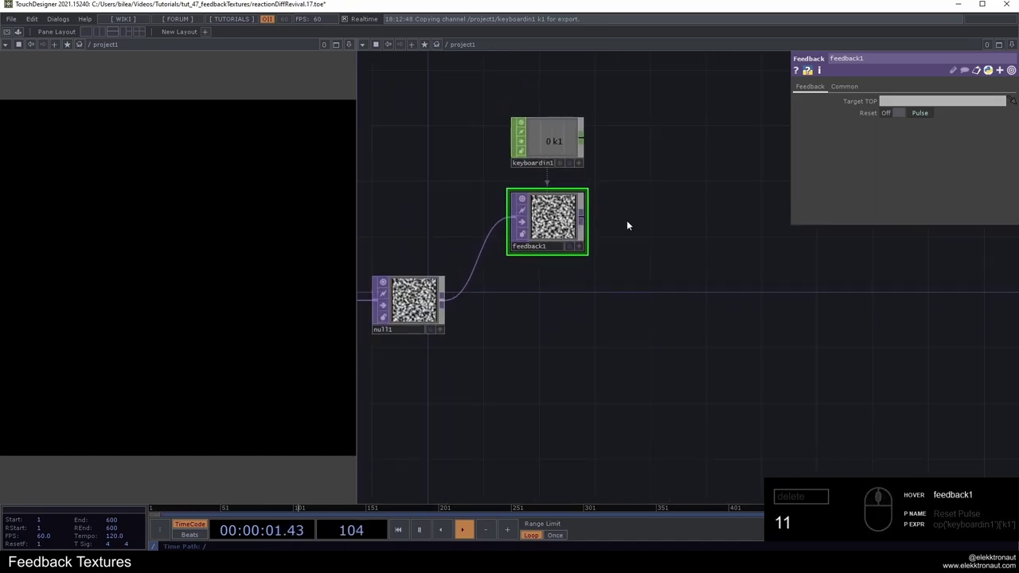
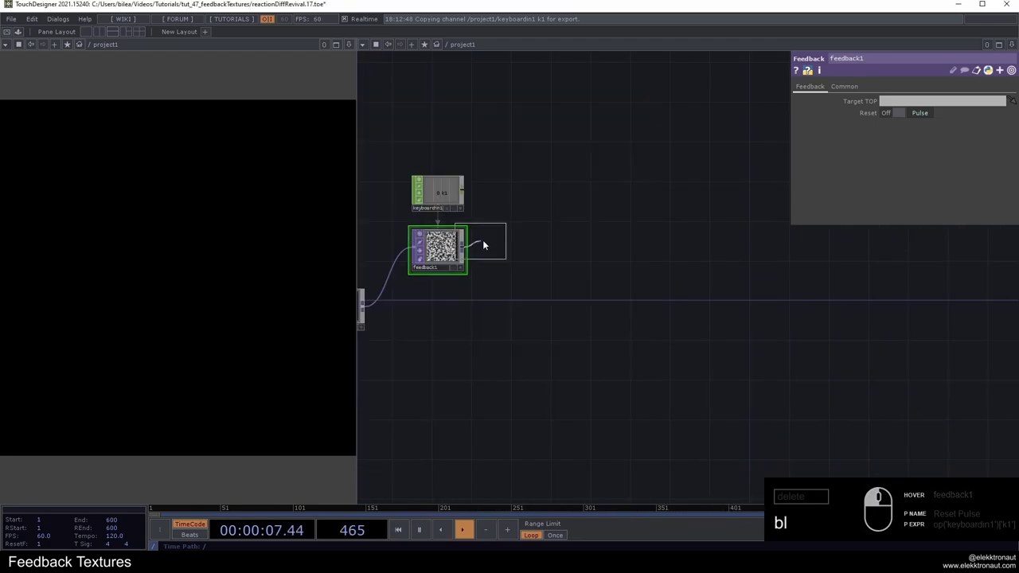
# Step: Set blur1 Sample Step 0.3, add blur2 after it, and a Composite TOP after blur2
pyautogui.middleClick(522, 254)
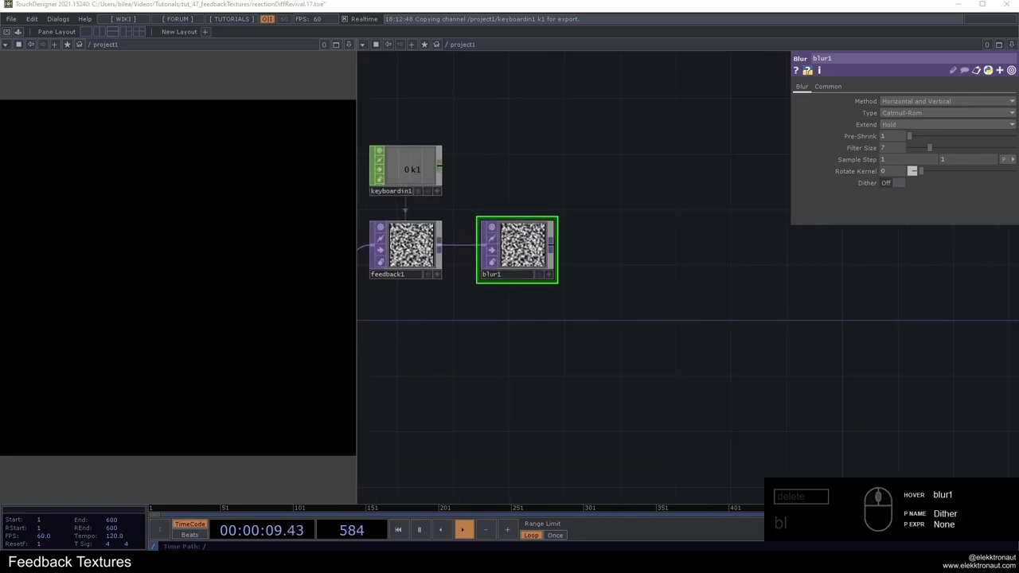
pyautogui.click(889, 150)
pyautogui.click(630, 152)
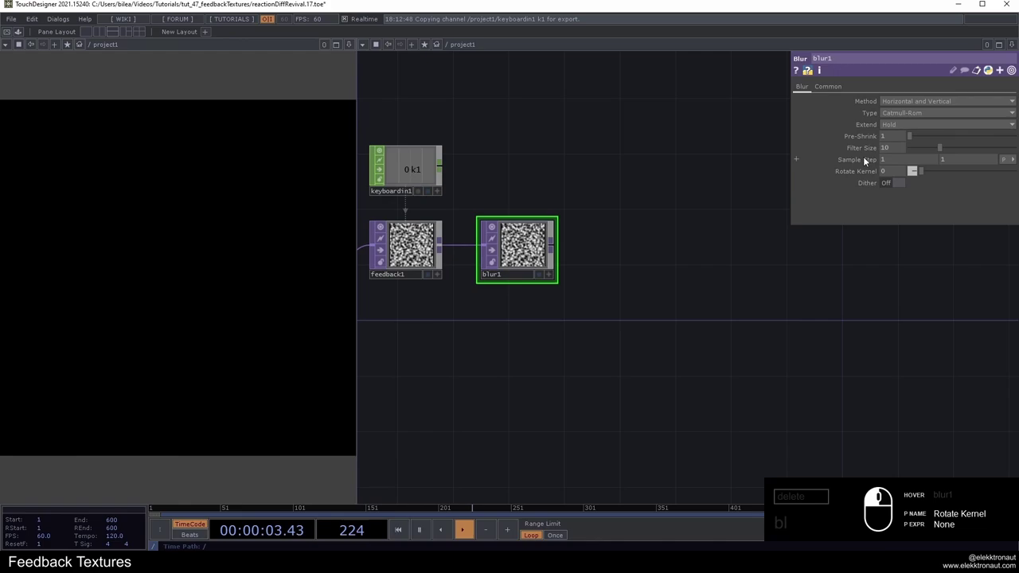
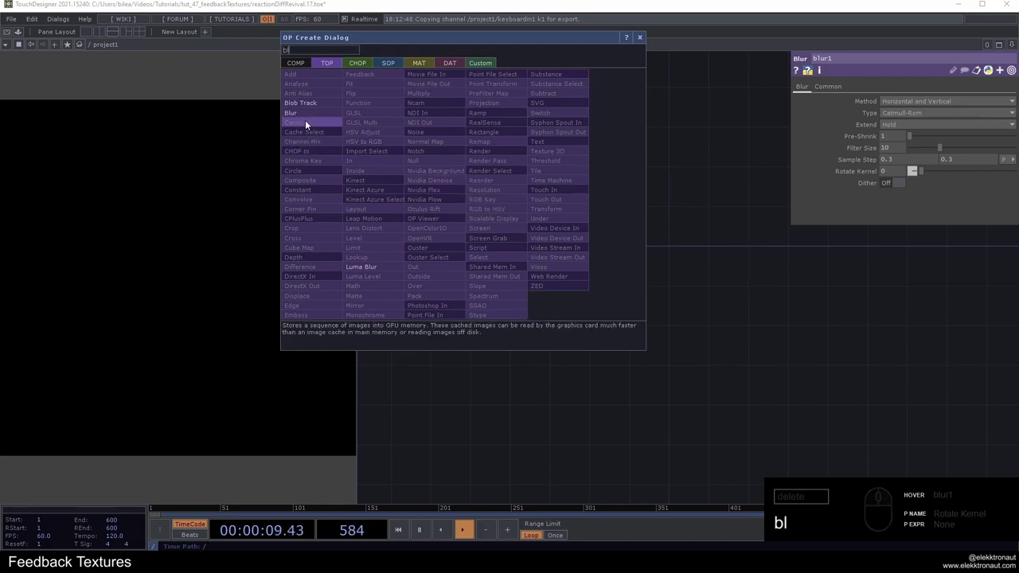
pyautogui.moveTo(309, 117); pyautogui.dragTo(584, 147)
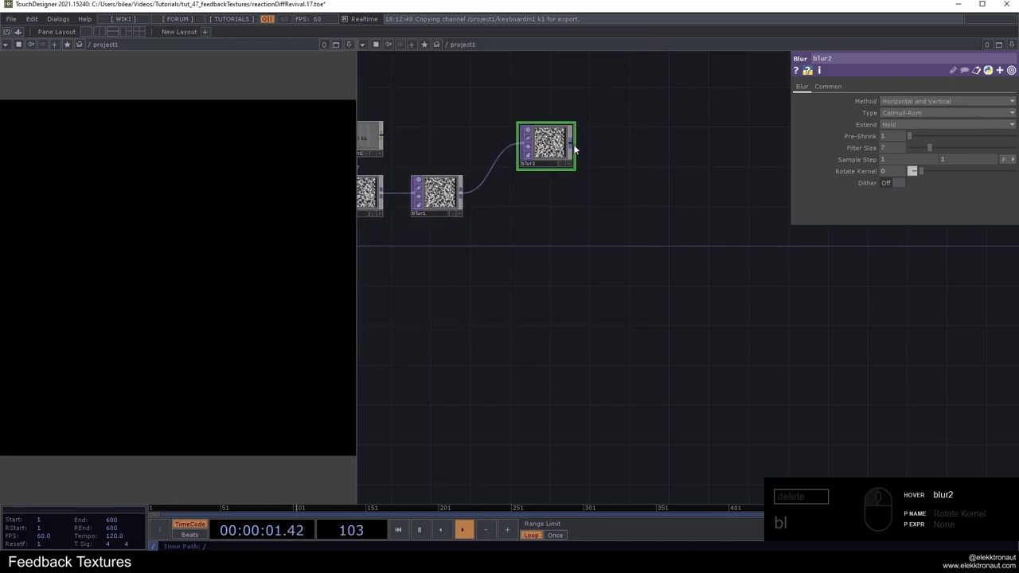
pyautogui.rightClick(578, 146)
pyautogui.press('c')
pyautogui.click(432, 151)
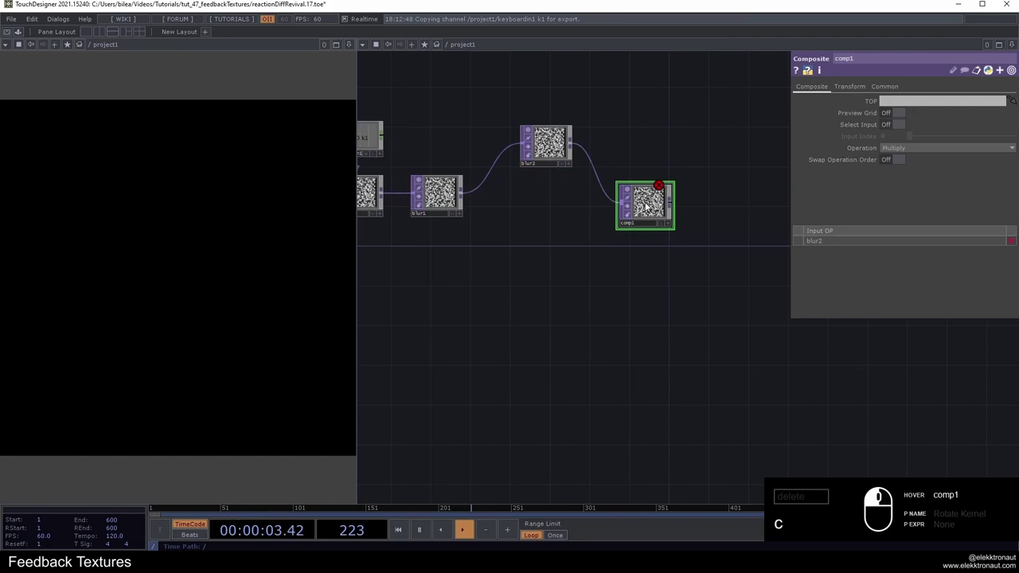
# Step: Wire blur1 into comp1, set Operation to Subtract with blur1 as first input
pyautogui.write('c')
pyautogui.moveTo(595, 202); pyautogui.dragTo(646, 211)
pyautogui.write('c')
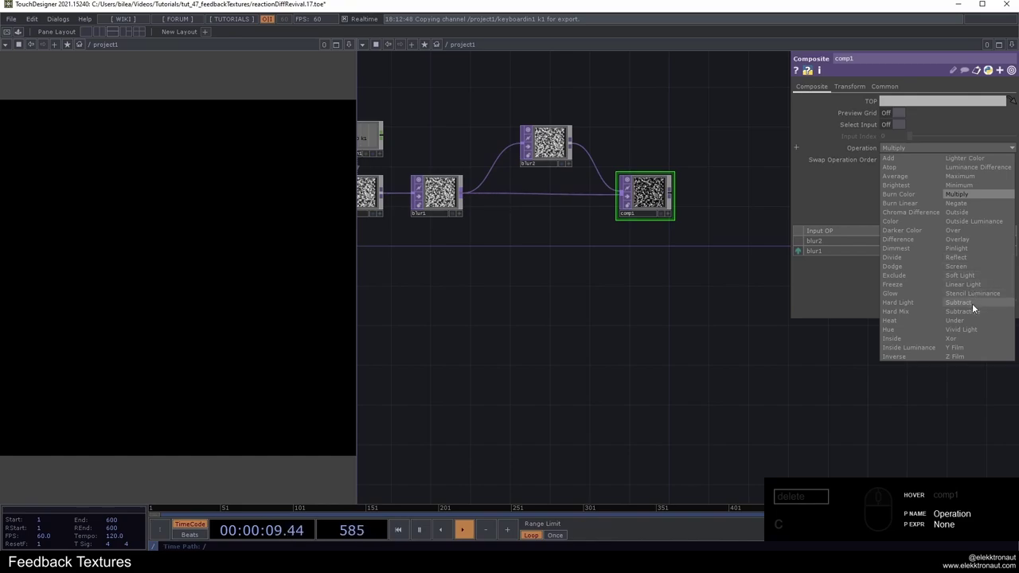
pyautogui.moveTo(914, 265); pyautogui.dragTo(791, 223)
pyautogui.click(803, 257)
pyautogui.write('c')
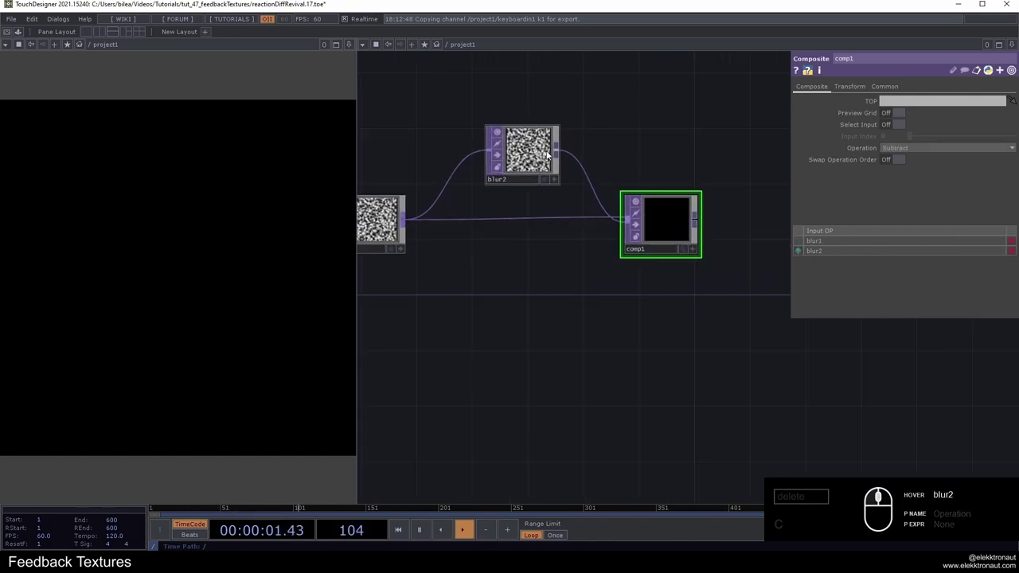
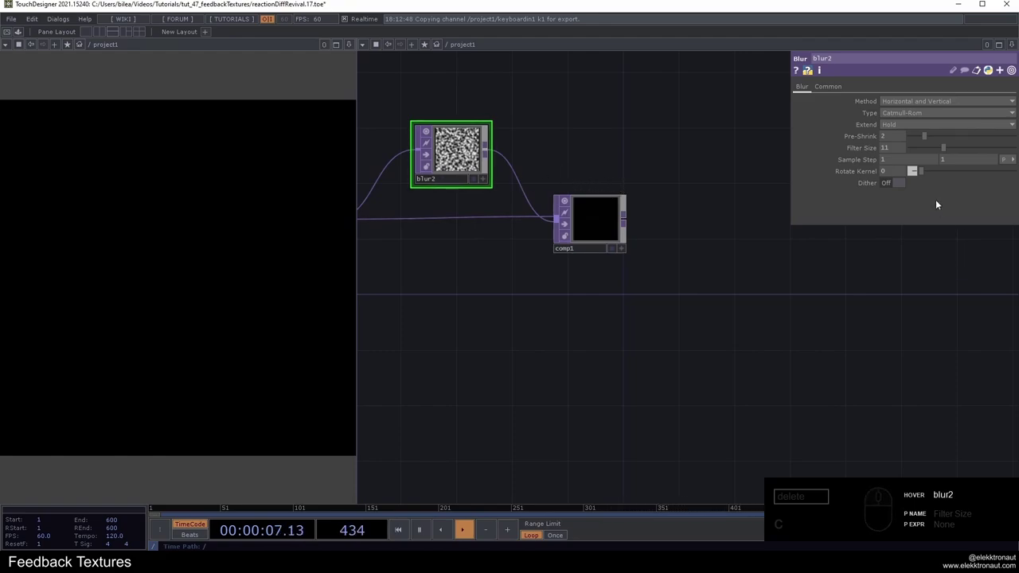
# Step: Add a Level TOP after comp1 with Brightness 1 and Contrast set to 2
pyautogui.click(896, 187)
pyautogui.click(598, 229)
pyautogui.click(532, 185)
pyautogui.write('c')
pyautogui.middleClick(531, 186)
pyautogui.rightClick(517, 223)
pyautogui.write('le')
pyautogui.click(419, 275)
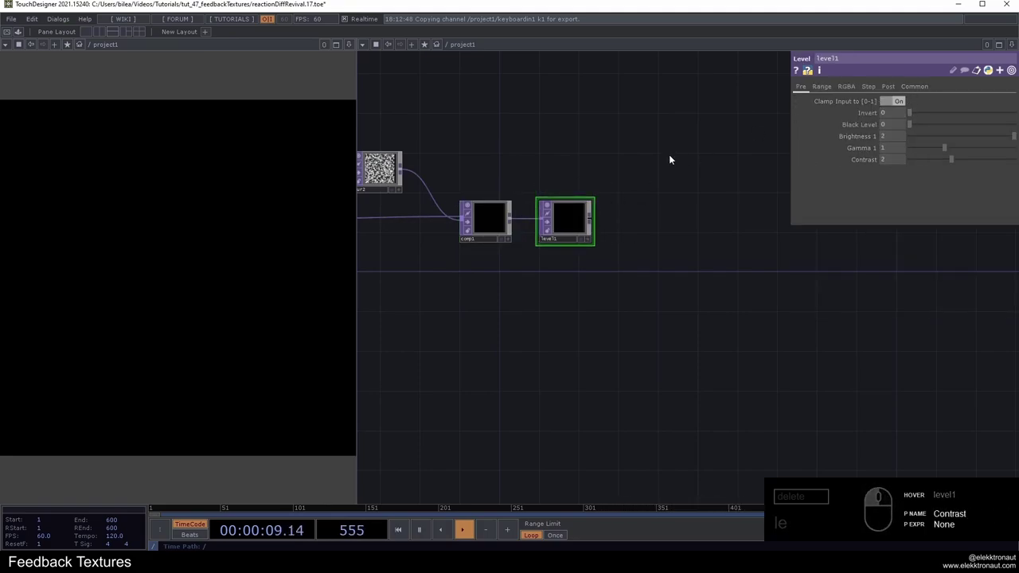
pyautogui.rightClick(595, 218)
# Step: Add displace1 after level1, fed by a Slope TOP branched from comp1
pyautogui.write('is')
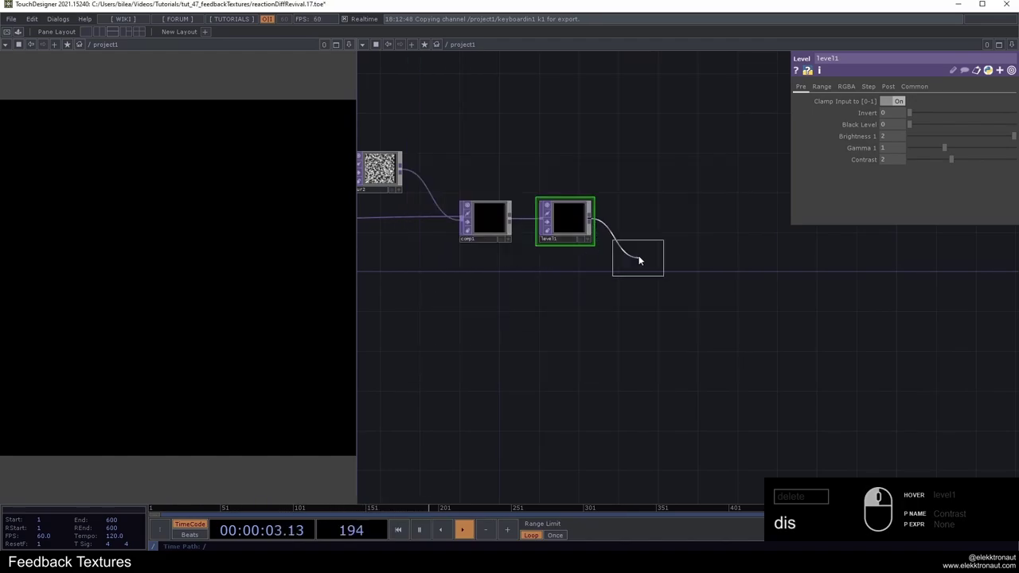
pyautogui.middleClick(512, 220)
pyautogui.write('lo')
pyautogui.moveTo(562, 276); pyautogui.dragTo(577, 280)
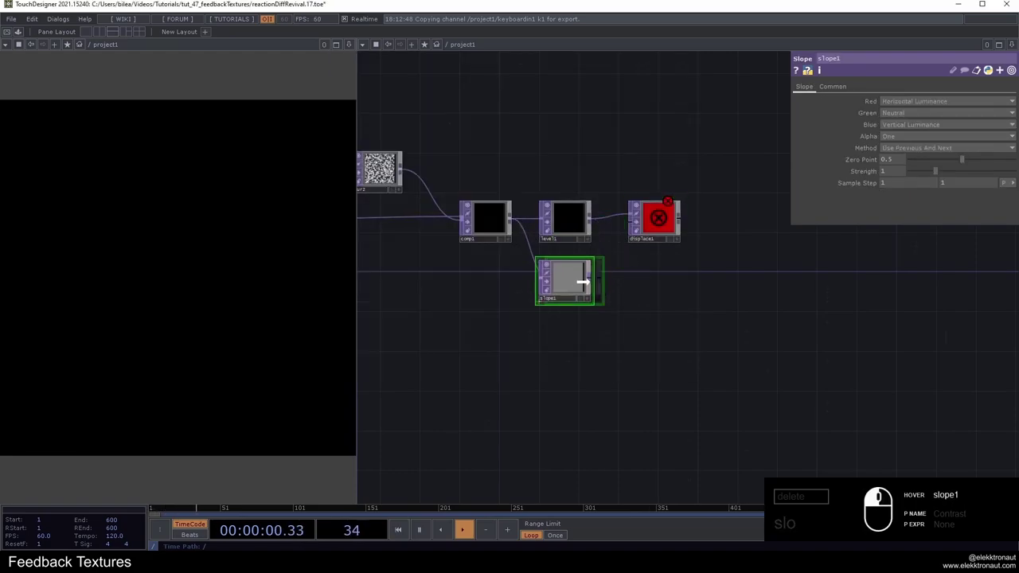
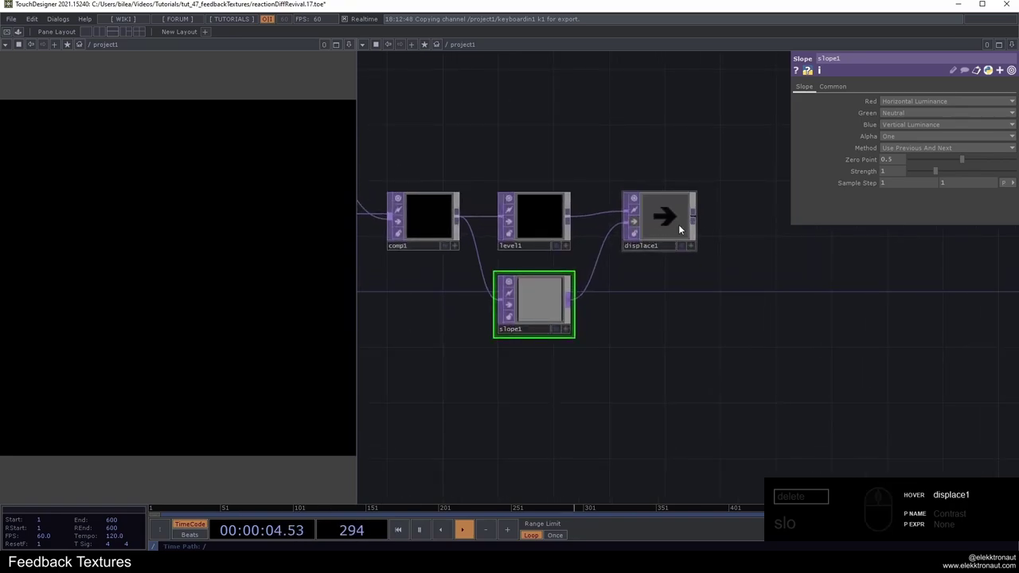
pyautogui.moveTo(676, 229); pyautogui.dragTo(661, 233)
pyautogui.middleClick(661, 233)
# Step: Chain a second Displace TOP off displace1's output
pyautogui.moveTo(676, 289); pyautogui.dragTo(646, 222)
pyautogui.click(646, 222)
pyautogui.rightClick(645, 223)
pyautogui.write('is')
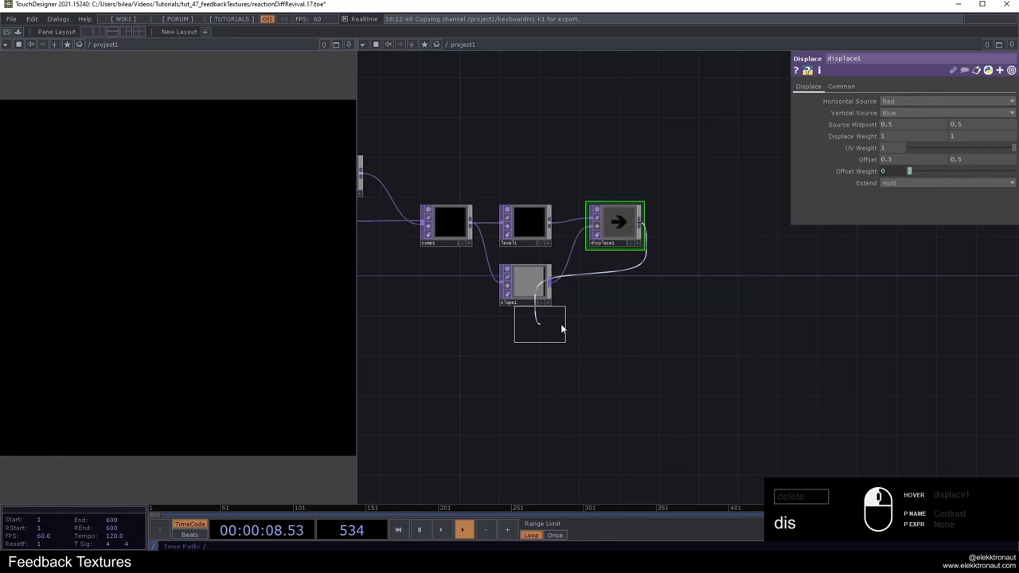
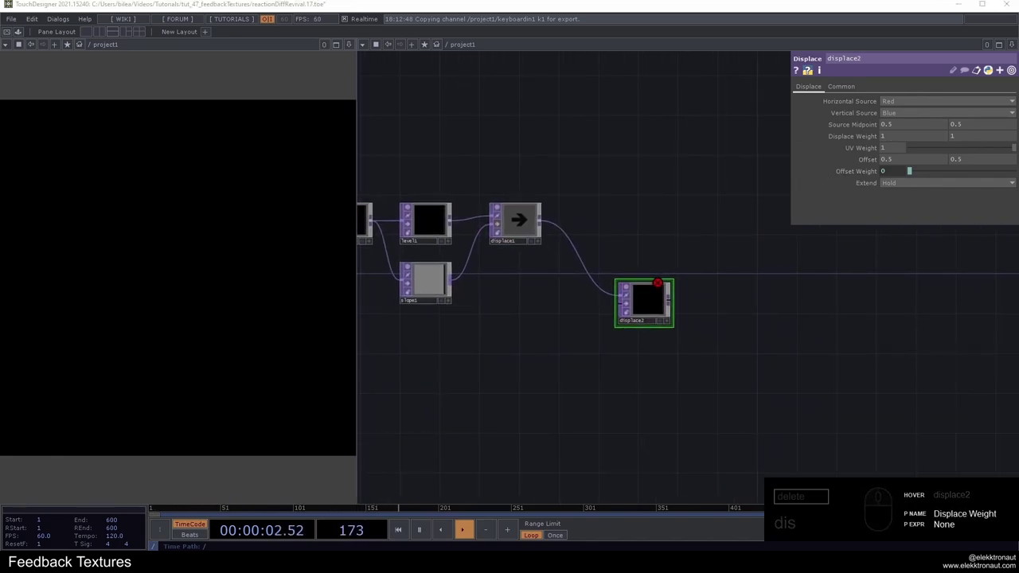
# Step: Set displace2's Displace Weight to 0.001
pyautogui.moveTo(909, 144); pyautogui.dragTo(820, 134)
pyautogui.click(820, 134)
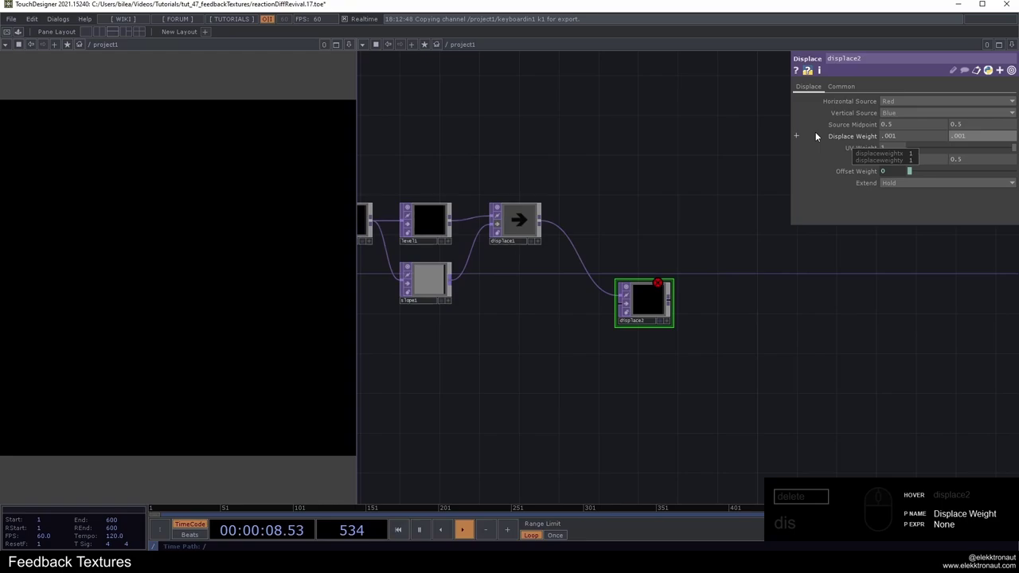
pyautogui.rightClick(569, 281)
pyautogui.click(570, 281)
pyautogui.middleClick(584, 281)
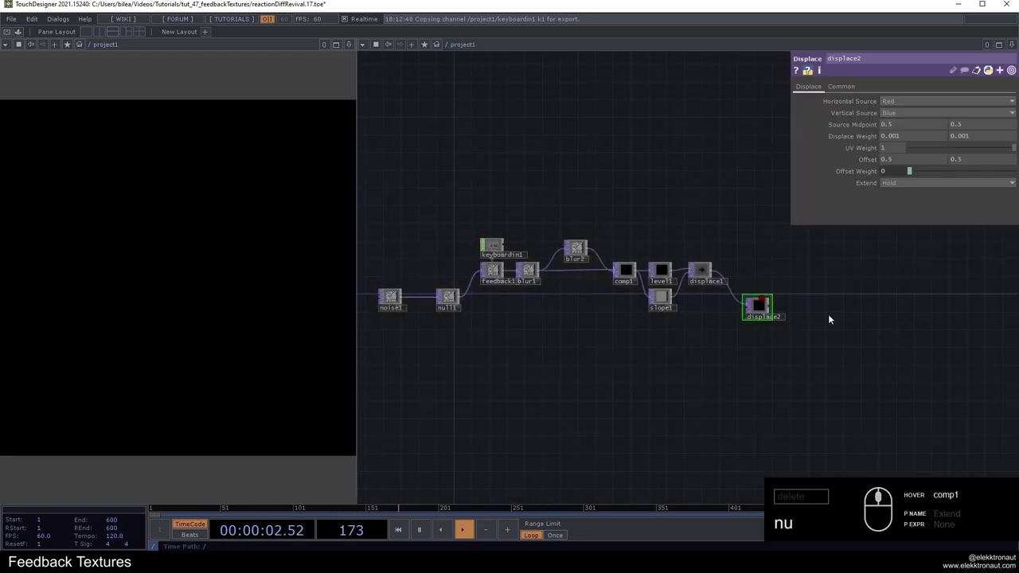
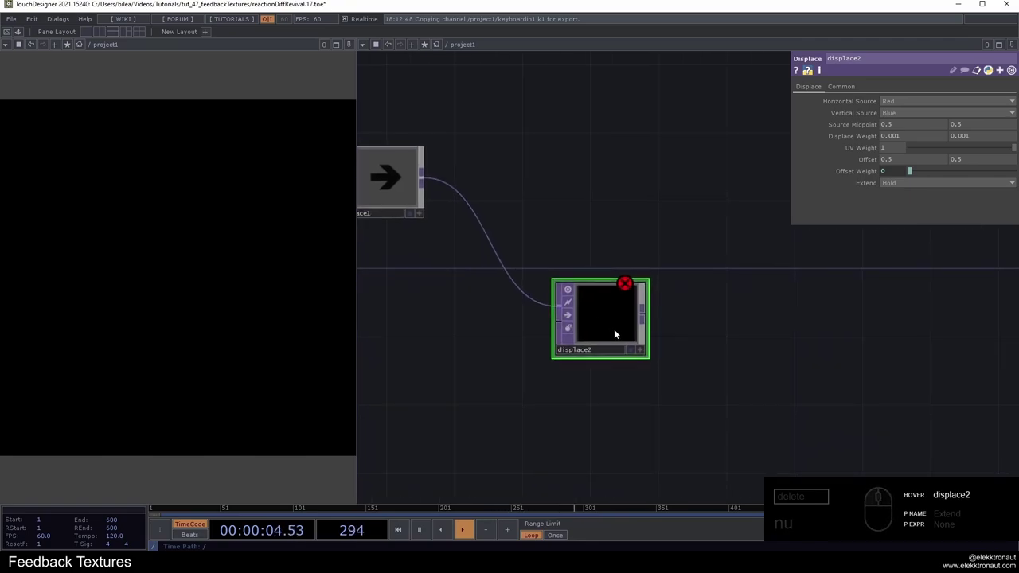
pyautogui.press('BackSpace')
# Step: Add a Null TOP after displace2 and rename it fbEnd
pyautogui.click(727, 322)
pyautogui.click(712, 348)
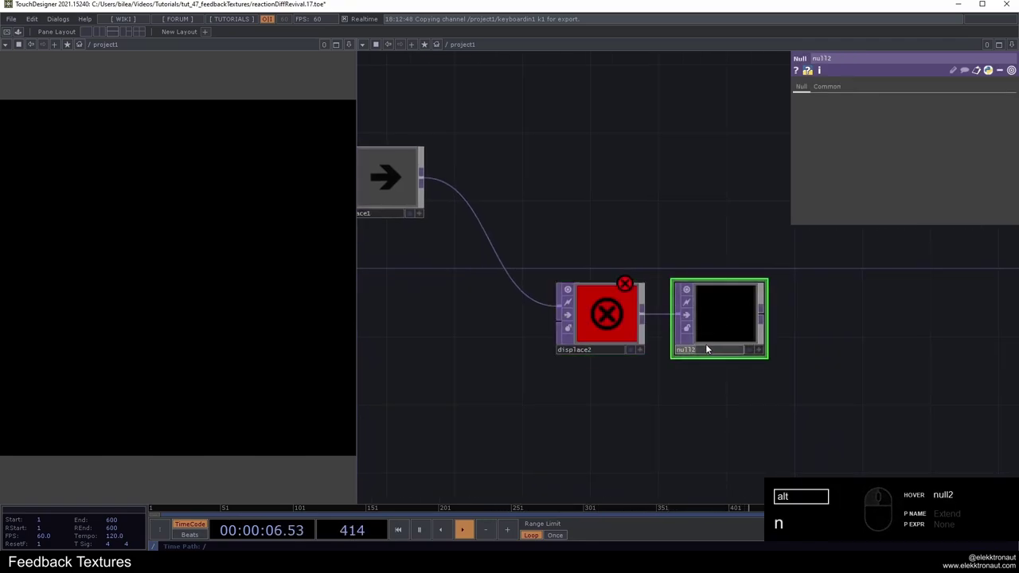
pyautogui.middleClick(696, 332)
pyautogui.press('c')
pyautogui.middleClick(691, 334)
pyautogui.click(688, 341)
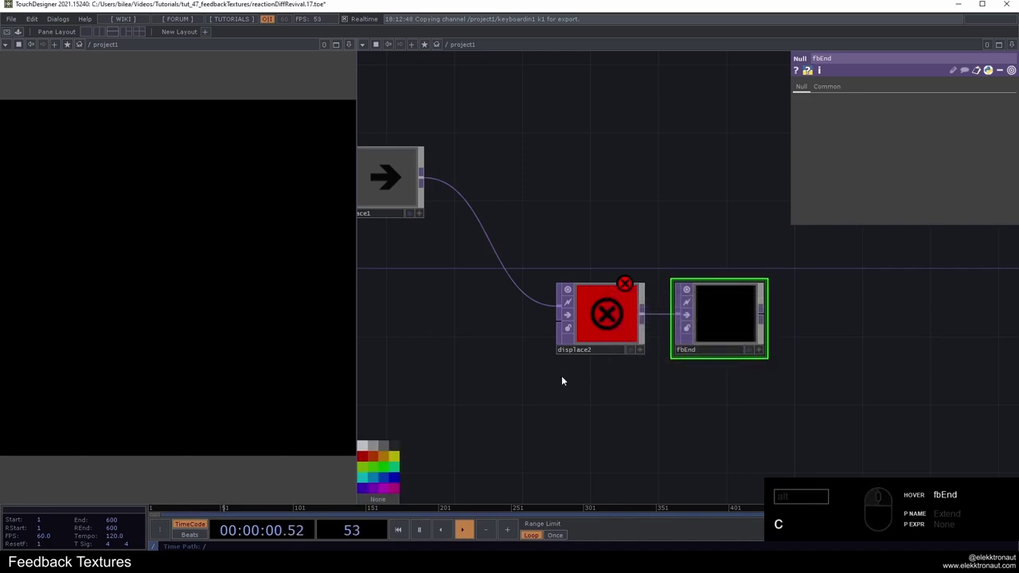
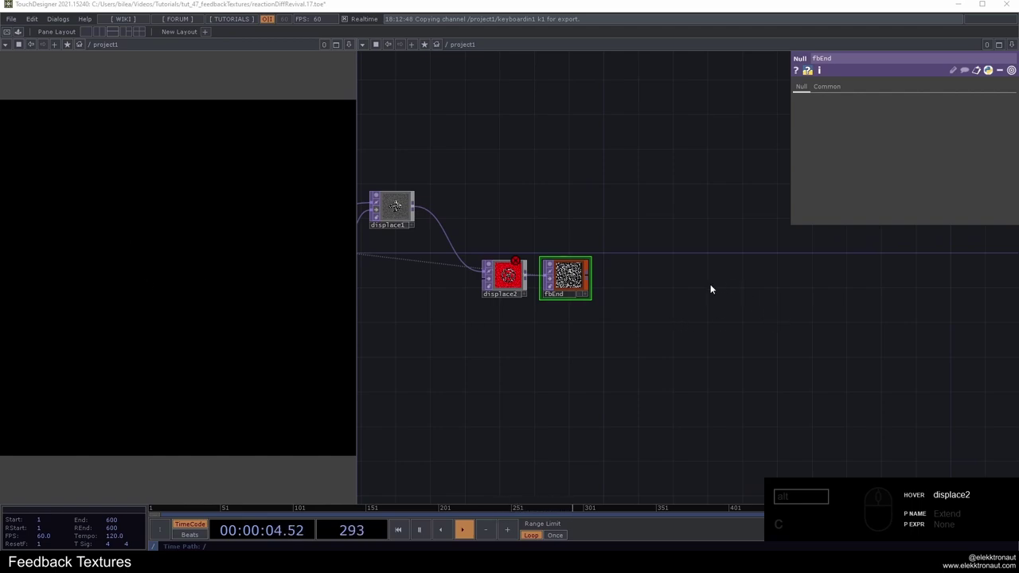
# Step: Add a Null TOP after fbEnd to view the cellular pattern
pyautogui.rightClick(592, 281)
pyautogui.write('nu')
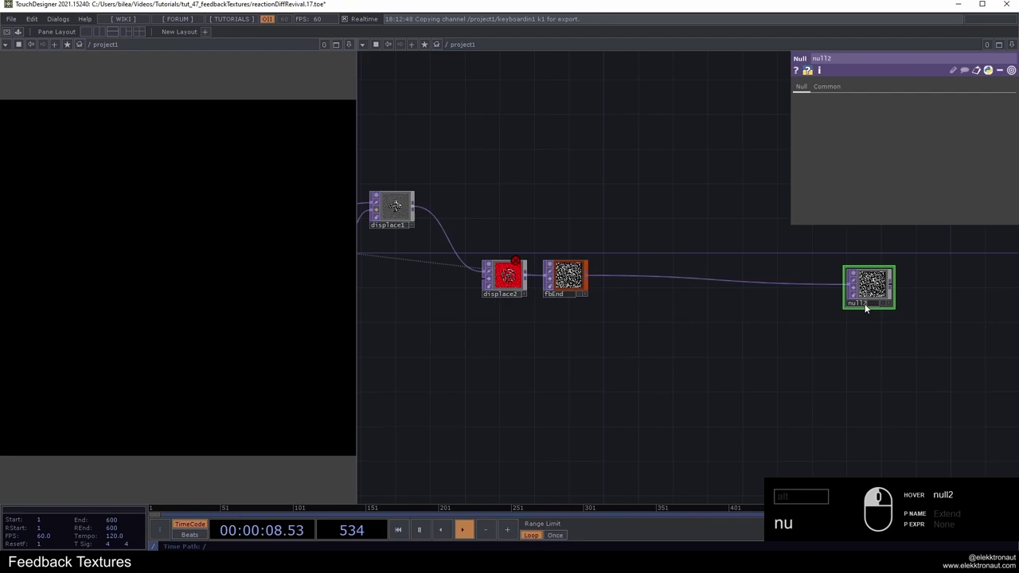
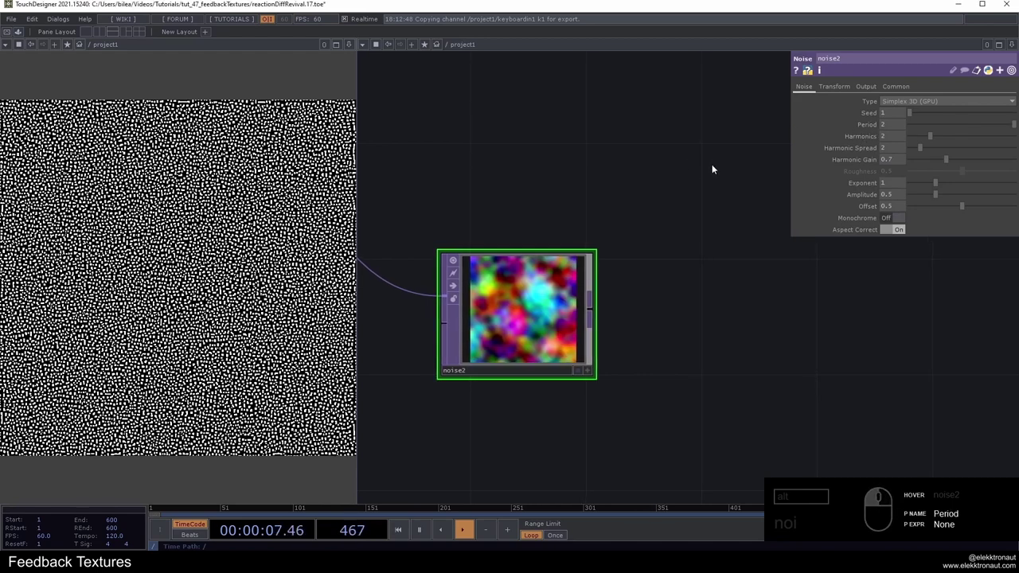
# Step: Zero noise2's Harmonics, Harmonic Spread and Harmonic Gain, and drive tz with absTime.seconds*.1
pyautogui.moveTo(927, 132); pyautogui.dragTo(930, 143)
pyautogui.moveTo(927, 148); pyautogui.dragTo(935, 158)
pyautogui.moveTo(925, 160); pyautogui.dragTo(678, 161)
pyautogui.moveTo(649, 147); pyautogui.dragTo(642, 180)
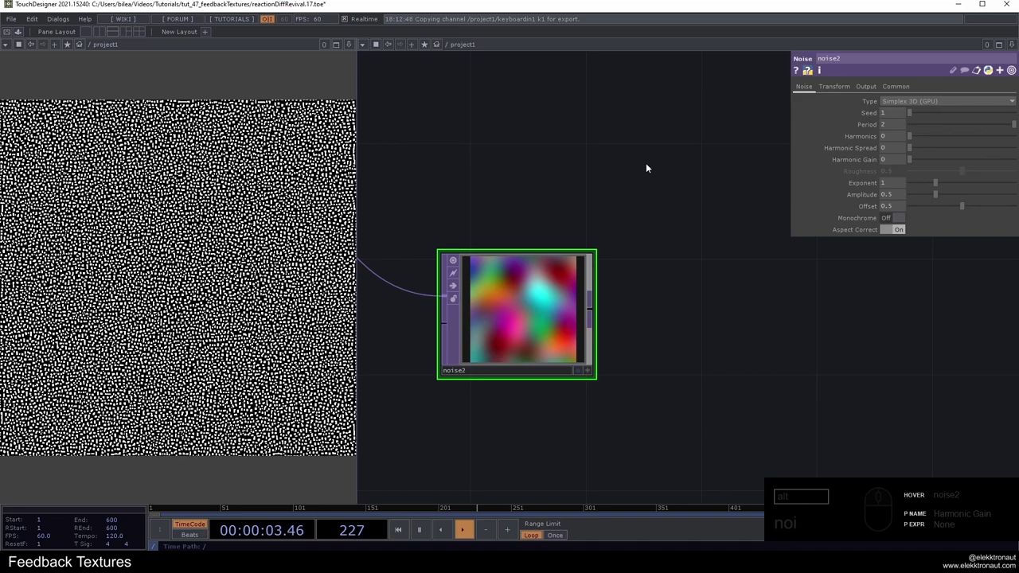
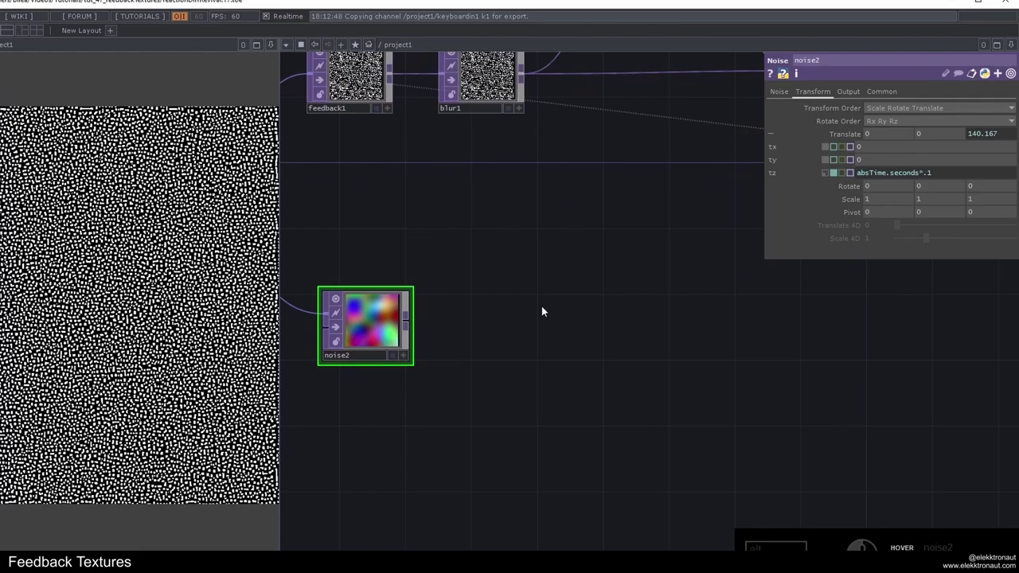
# Step: Add a Slope TOP (slope2) after noise2 and place it downstream
pyautogui.rightClick(512, 291)
pyautogui.write('lo')
pyautogui.click(543, 387)
pyautogui.moveTo(786, 270); pyautogui.dragTo(755, 239)
# Step: Set slope2's Strength to 500 and wire it into displace2's second input
pyautogui.click(731, 336)
pyautogui.moveTo(869, 214); pyautogui.dragTo(897, 187)
pyautogui.moveTo(891, 171); pyautogui.dragTo(838, 171)
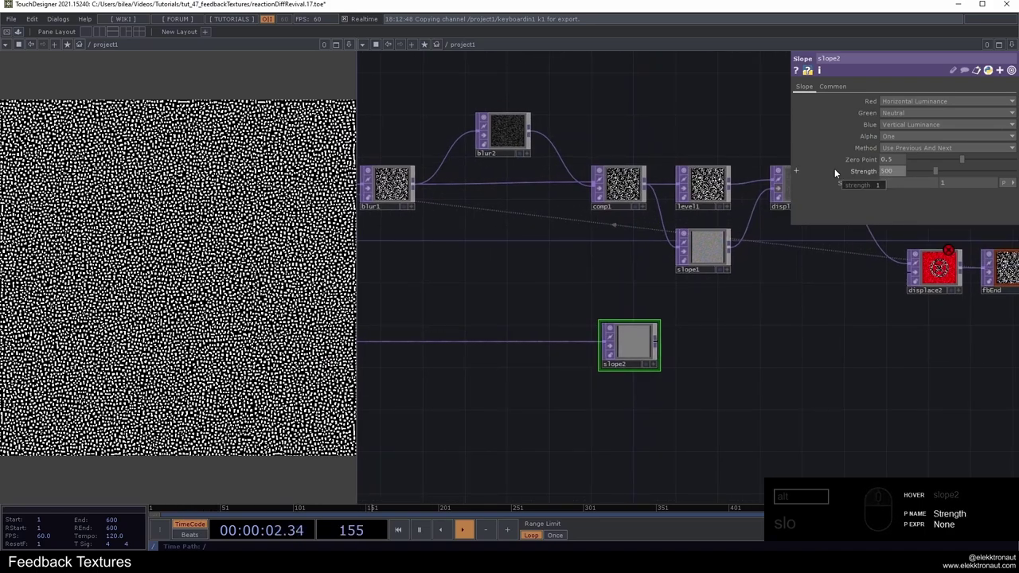
pyautogui.moveTo(786, 358); pyautogui.dragTo(550, 329)
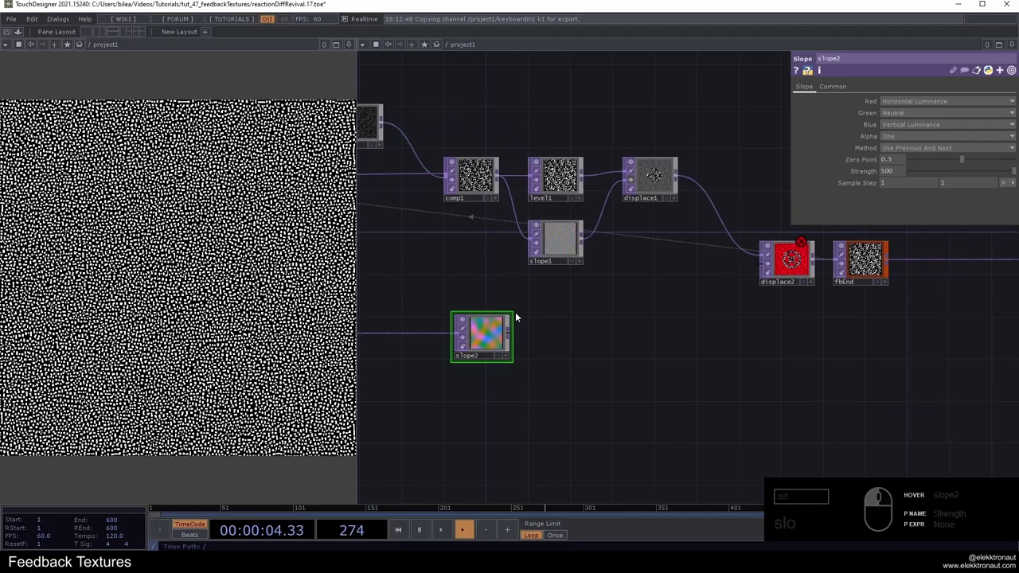
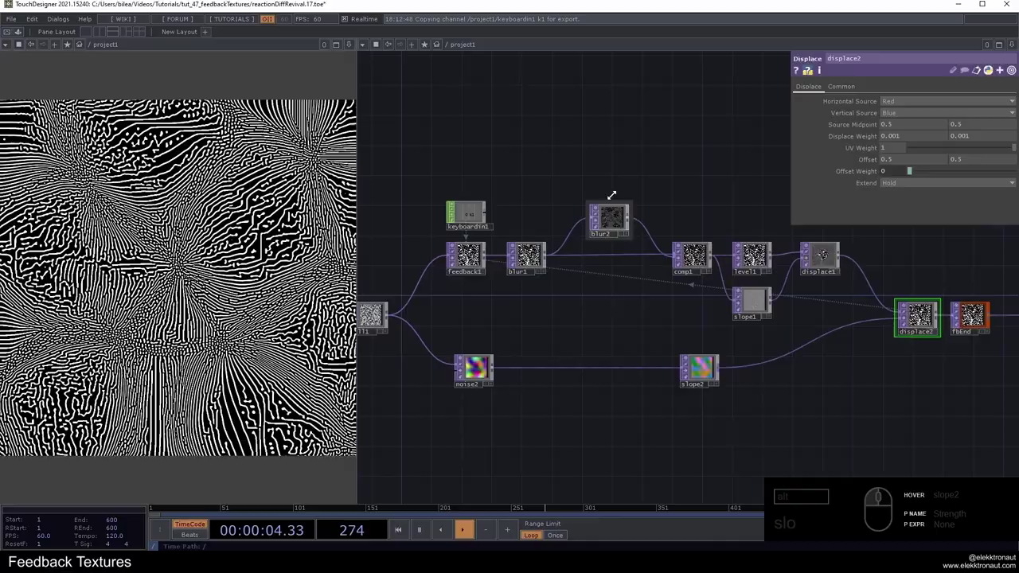
pyautogui.moveTo(496, 179); pyautogui.dragTo(689, 183)
pyautogui.click(690, 183)
pyautogui.click(694, 205)
pyautogui.moveTo(529, 257); pyautogui.dragTo(533, 205)
pyautogui.moveTo(656, 263); pyautogui.dragTo(605, 253)
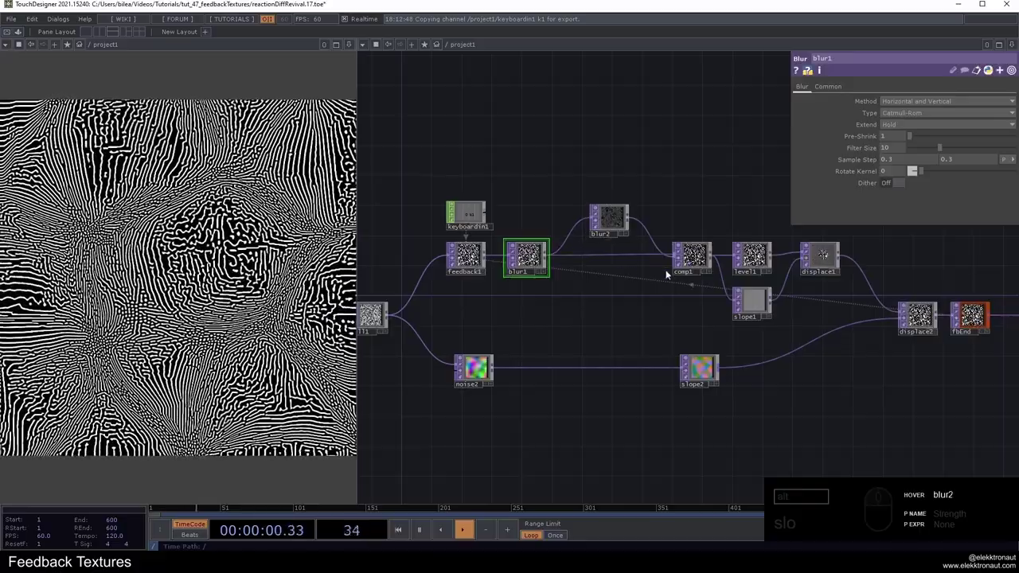
pyautogui.moveTo(701, 218); pyautogui.dragTo(607, 203)
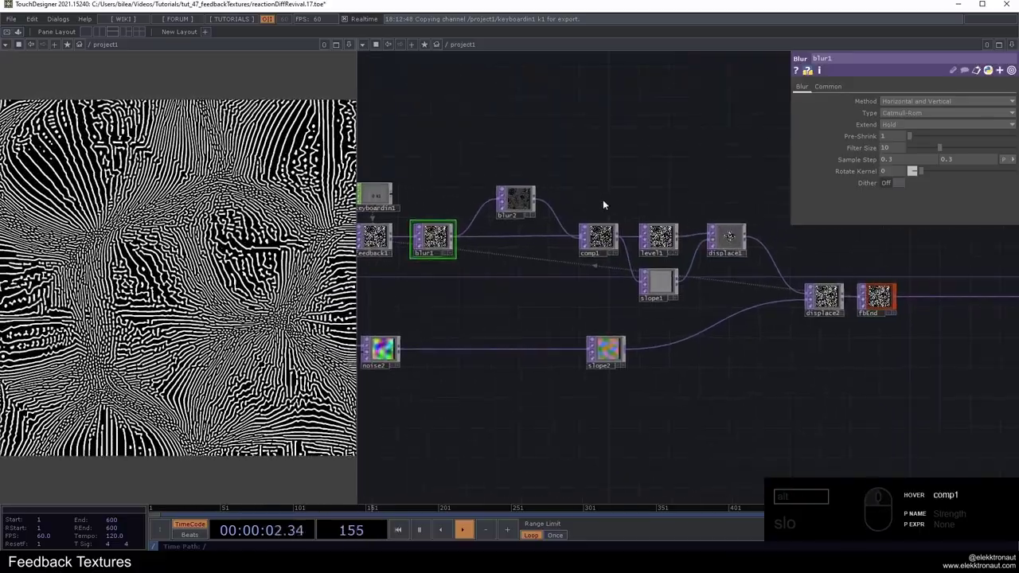
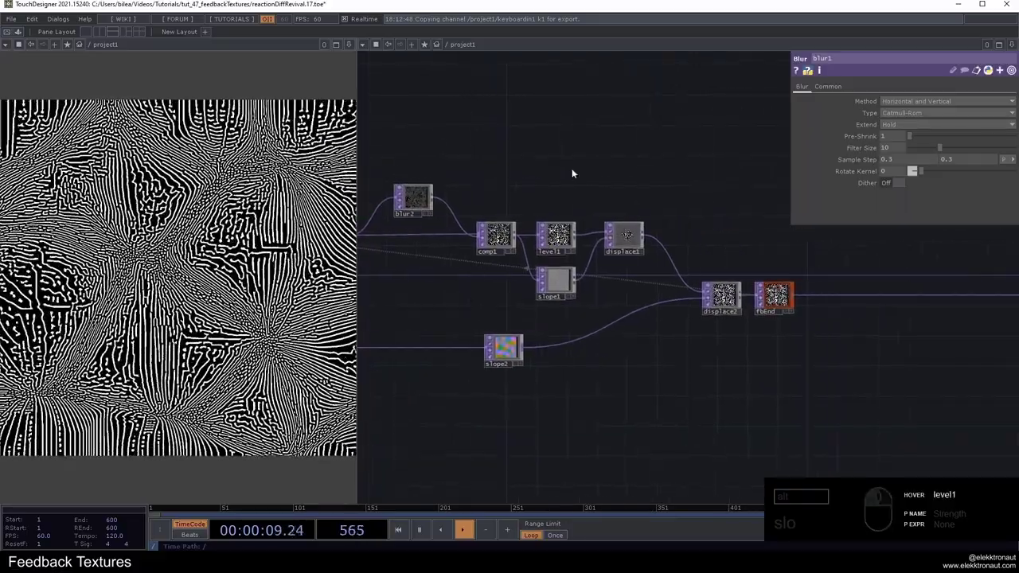
# Step: Set displace1's Displace Weight to 0.001 on both axes so the stripes reappear
pyautogui.middleClick(585, 182)
pyautogui.moveTo(629, 262); pyautogui.dragTo(643, 266)
pyautogui.click(645, 264)
pyautogui.click(498, 183)
pyautogui.press('1')
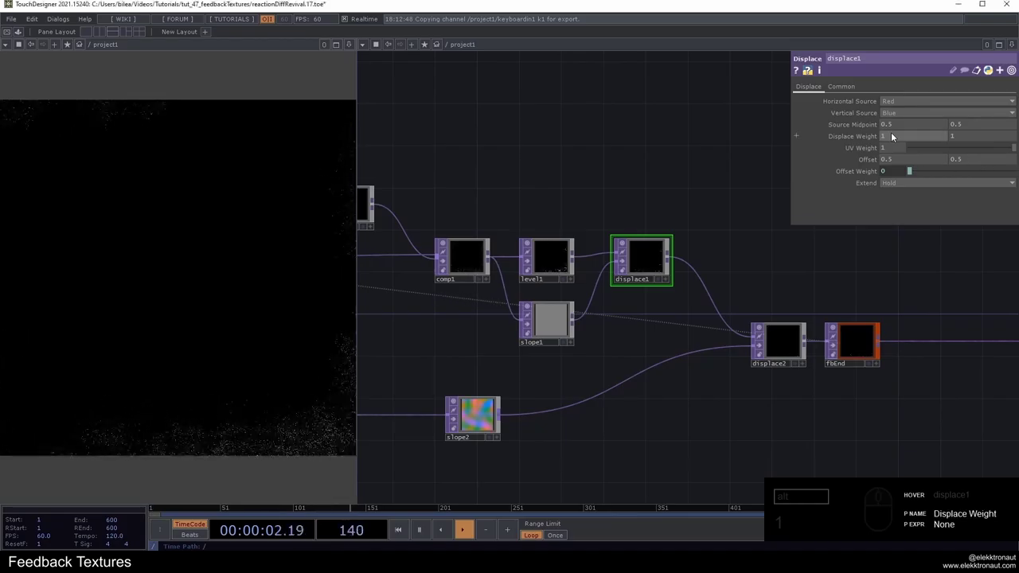
pyautogui.click(783, 125)
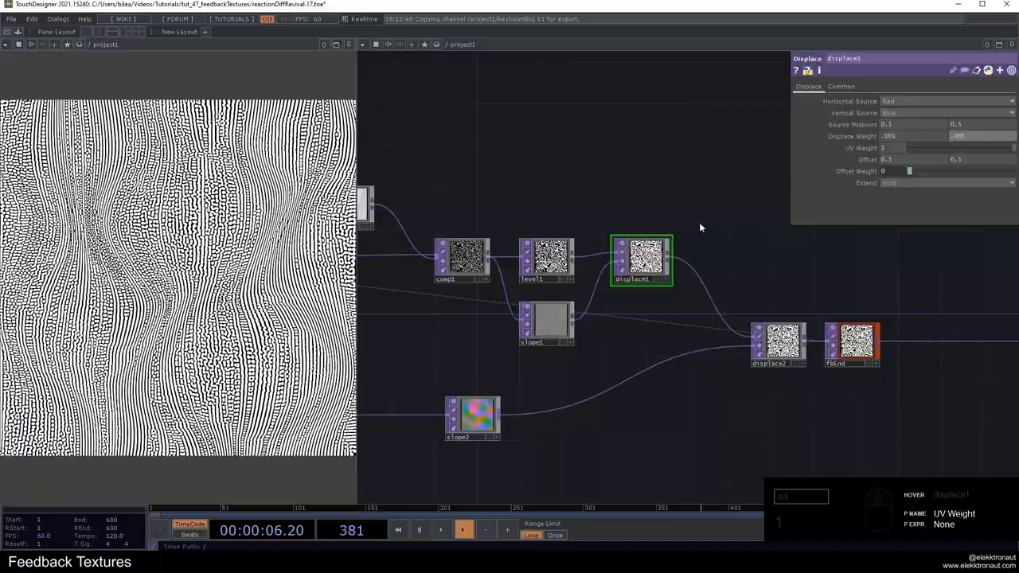
pyautogui.press('1')
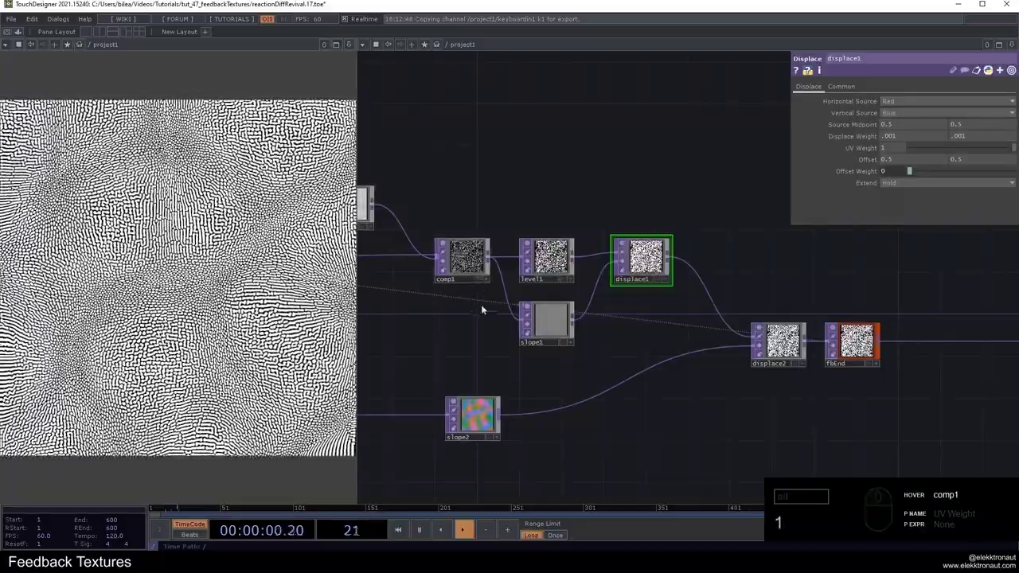
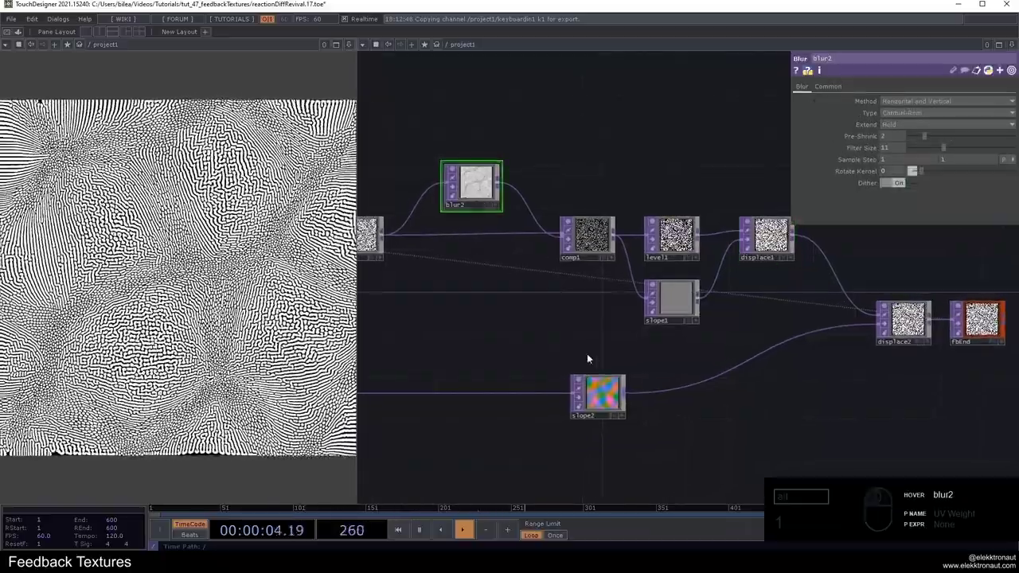
# Step: Compare blur2 with Dither off, then leave Dither switched On
pyautogui.moveTo(897, 182); pyautogui.dragTo(777, 180)
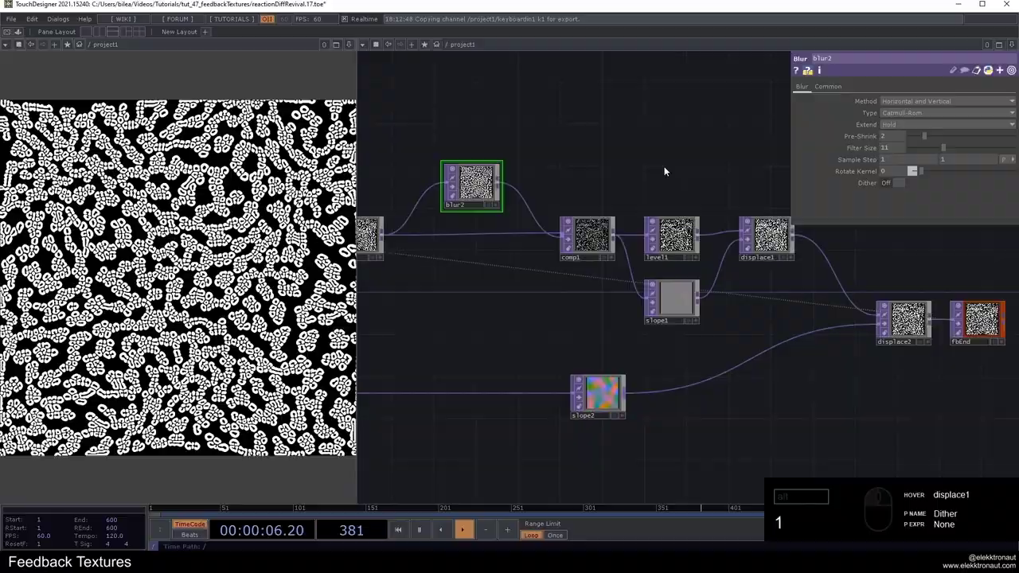
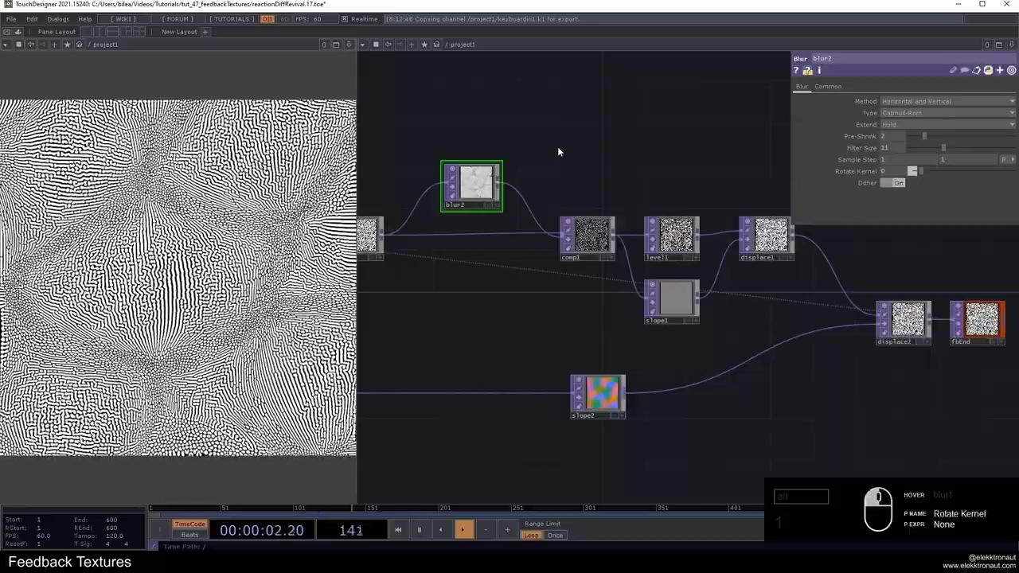
pyautogui.press('1')
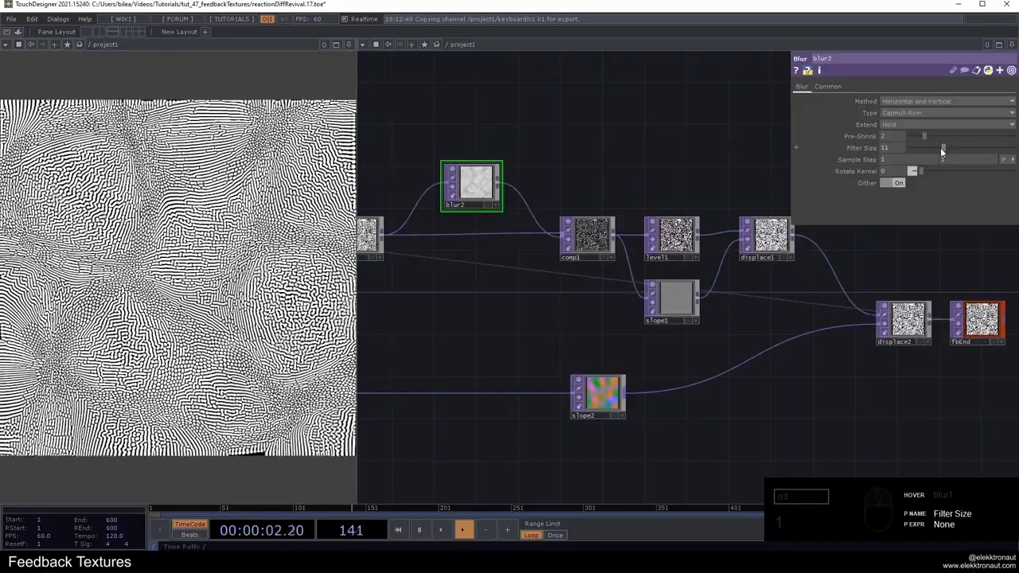
# Step: Set blur2's Filter Size to 27 and Pre-Shrink to 5 for thick zebra stripes
pyautogui.moveTo(944, 150); pyautogui.dragTo(974, 144)
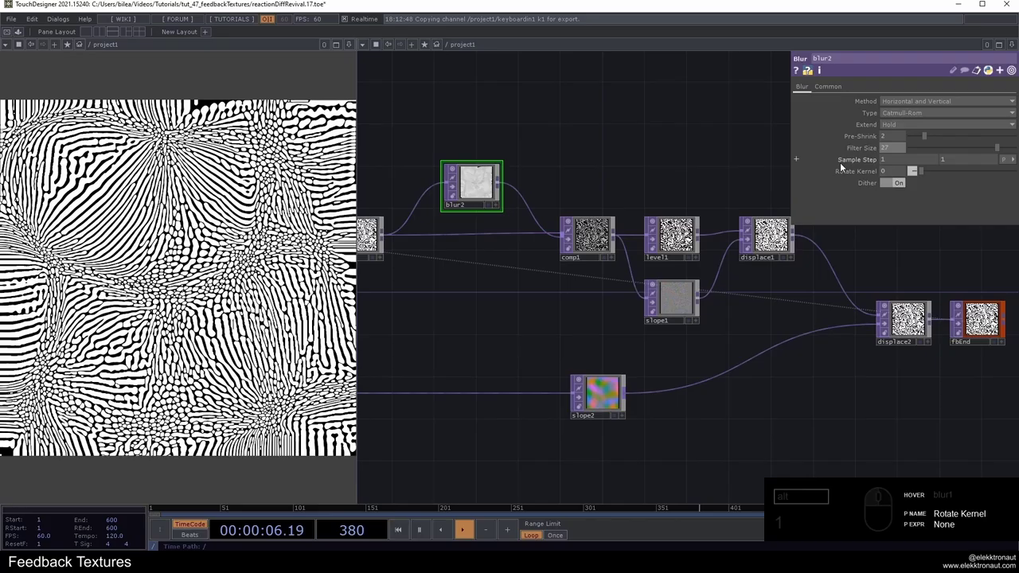
pyautogui.moveTo(935, 136); pyautogui.dragTo(953, 141)
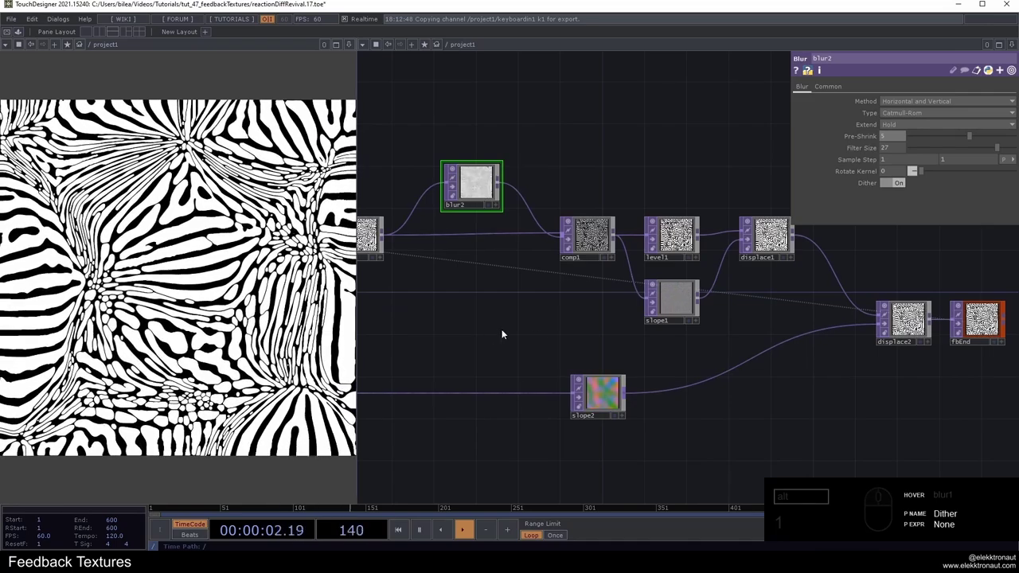
pyautogui.click(545, 333)
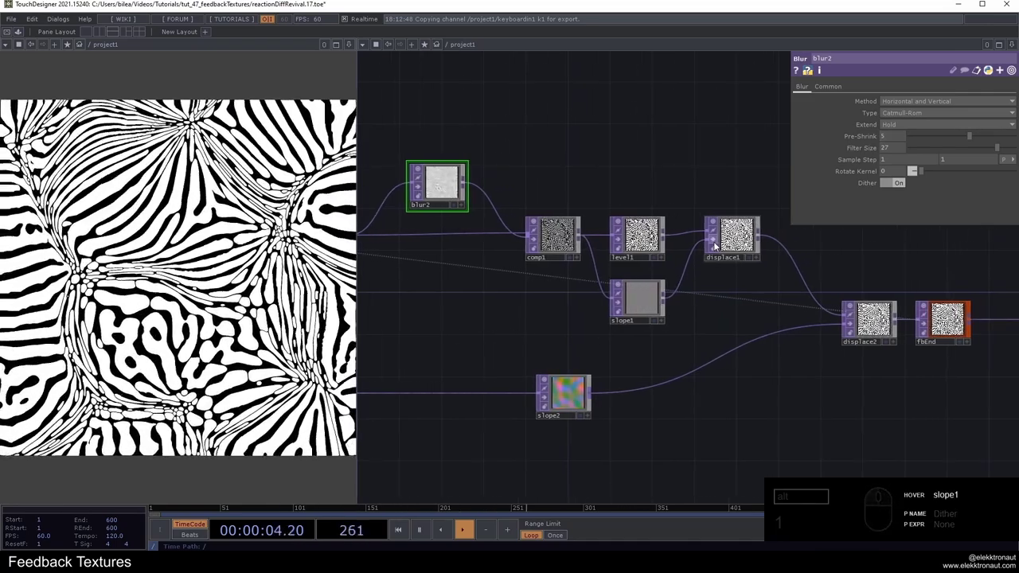
pyautogui.click(717, 245)
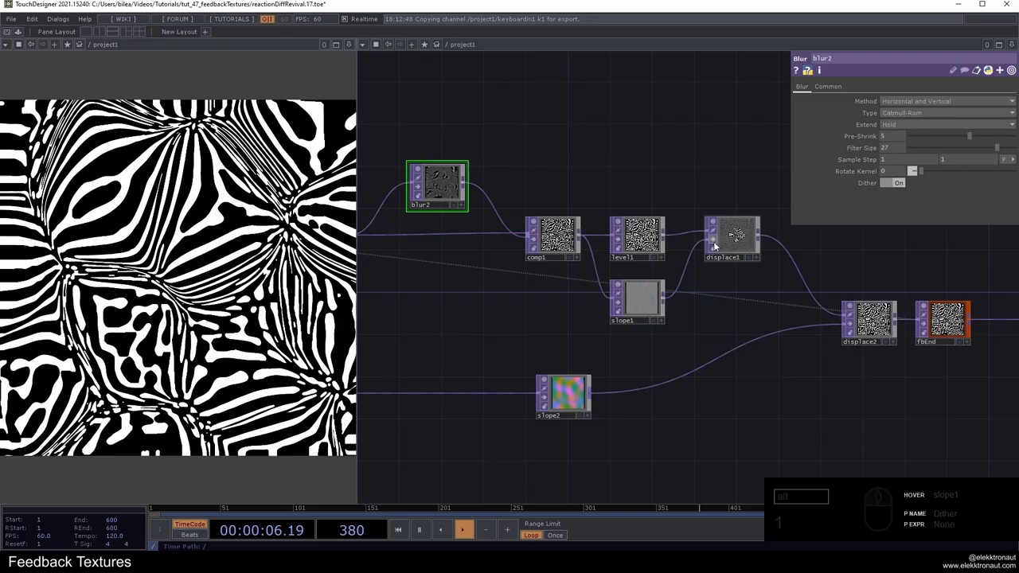
# Step: After checking slope1, set blur2 to Pre-Shrink 2 and Filter Size 17 for dense cells
pyautogui.click(717, 246)
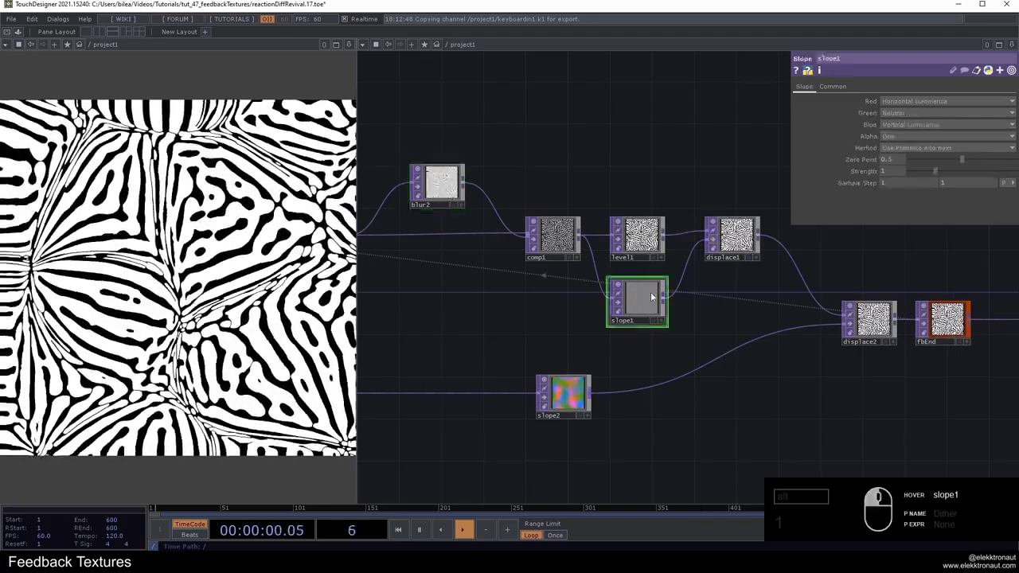
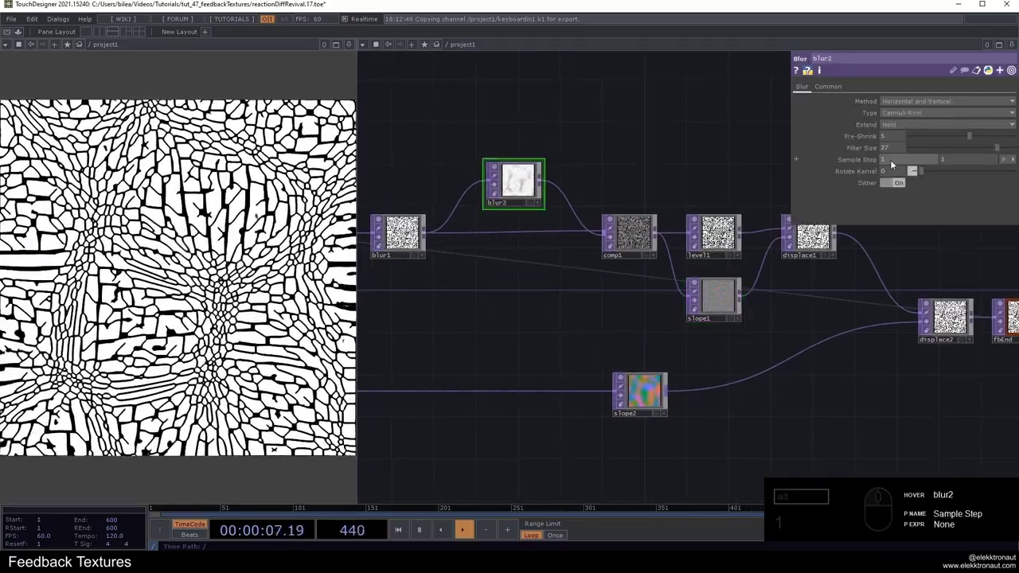
pyautogui.moveTo(968, 144); pyautogui.dragTo(974, 147)
pyautogui.click(985, 147)
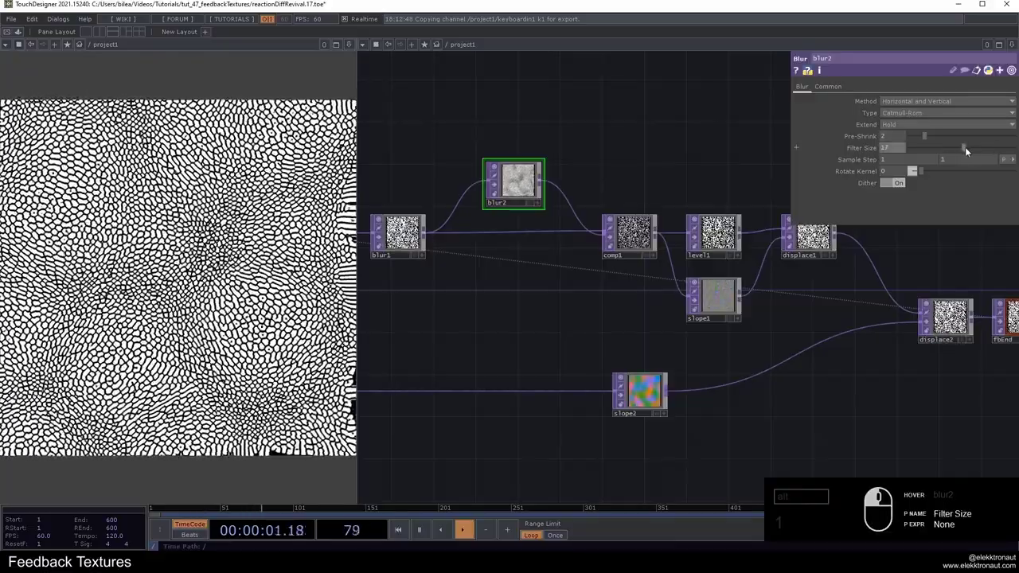
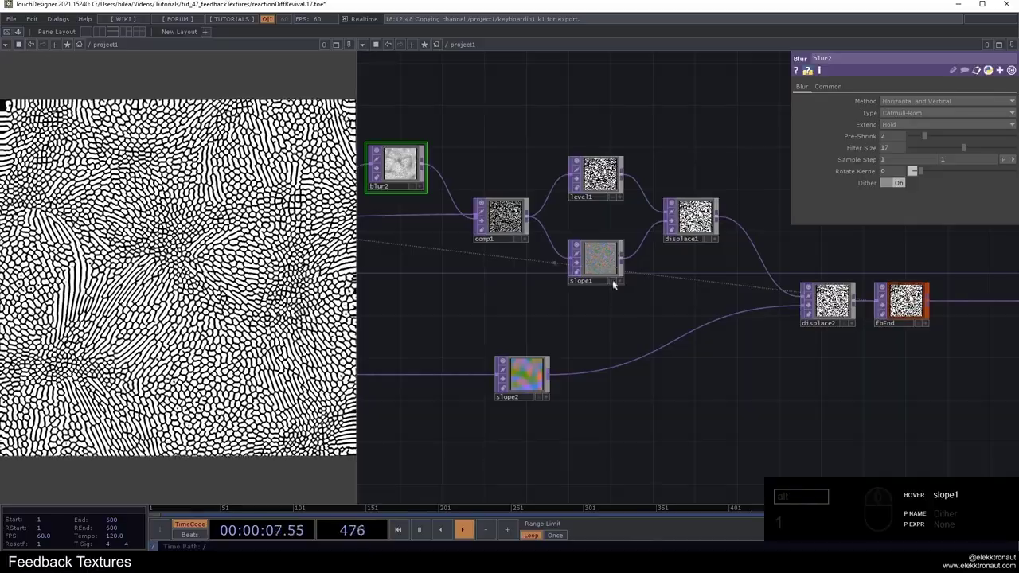
# Step: Lower blur2's Pre-Shrink and raise its Filter Size to about 15 for streaky texture
pyautogui.moveTo(607, 271); pyautogui.dragTo(579, 264)
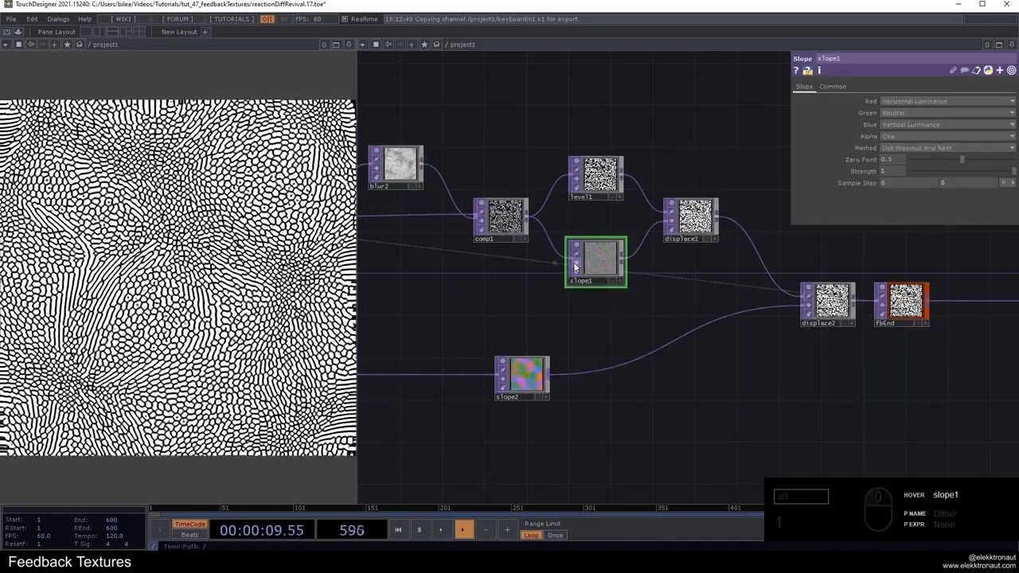
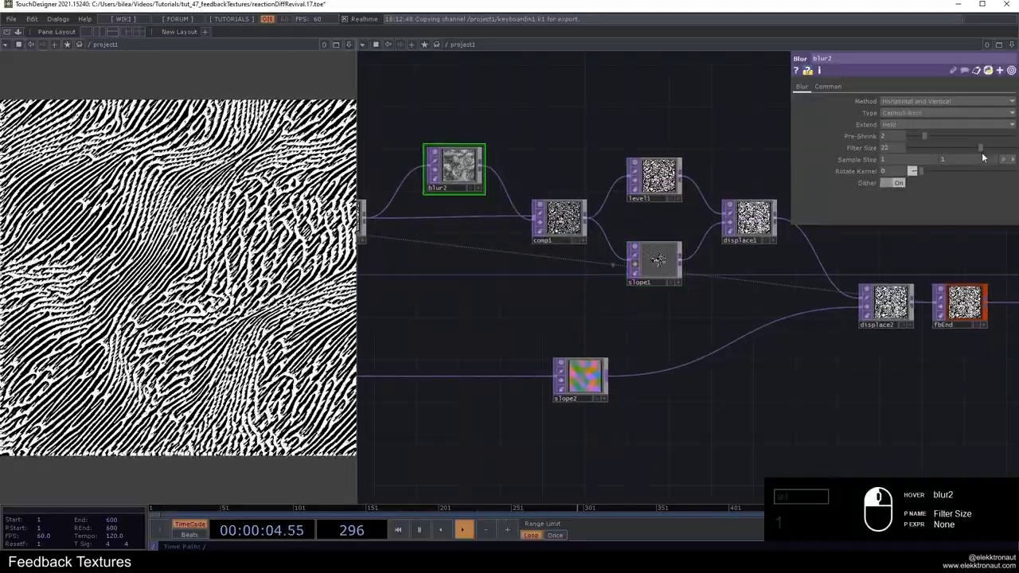
pyautogui.click(984, 154)
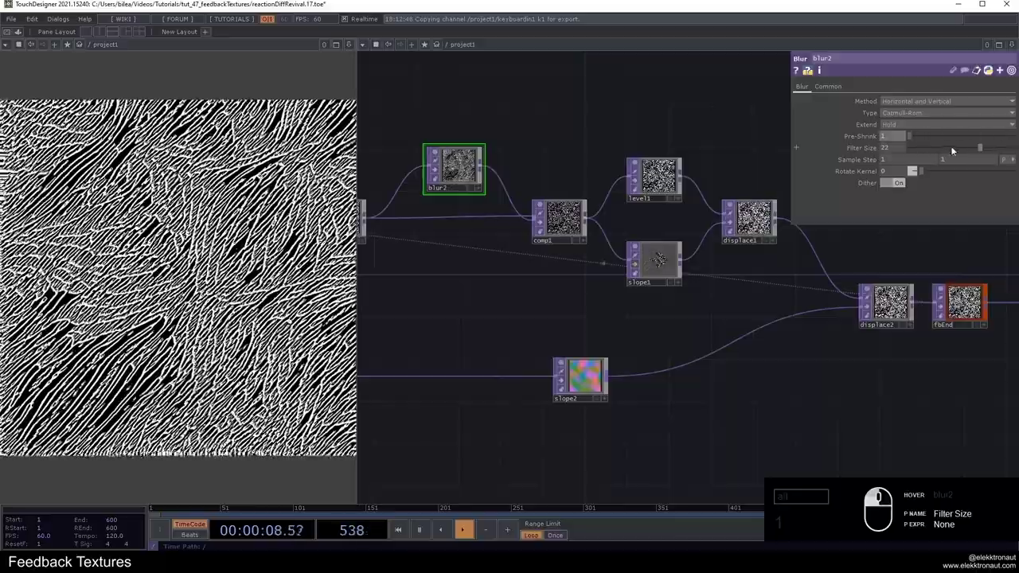
pyautogui.click(974, 148)
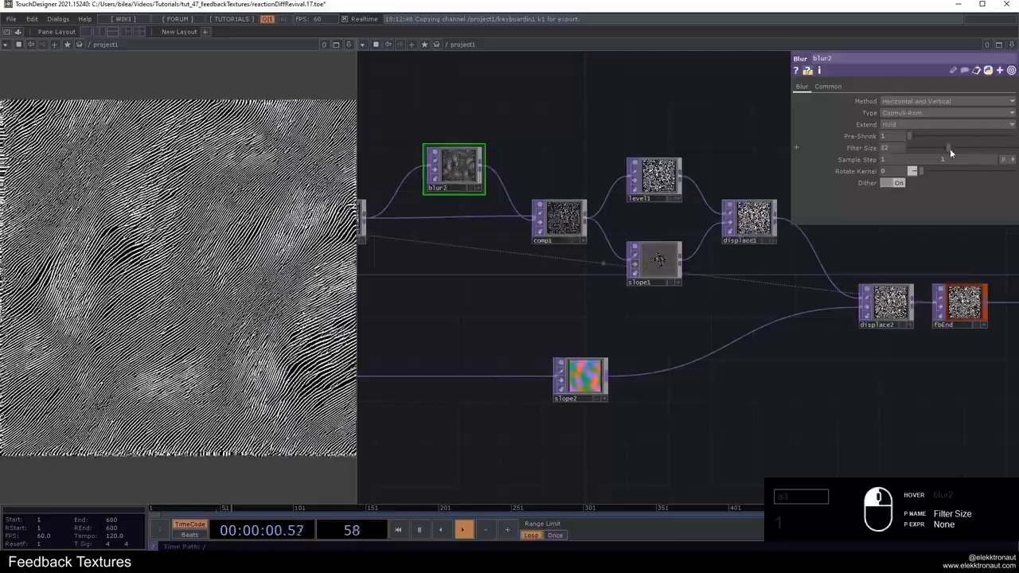
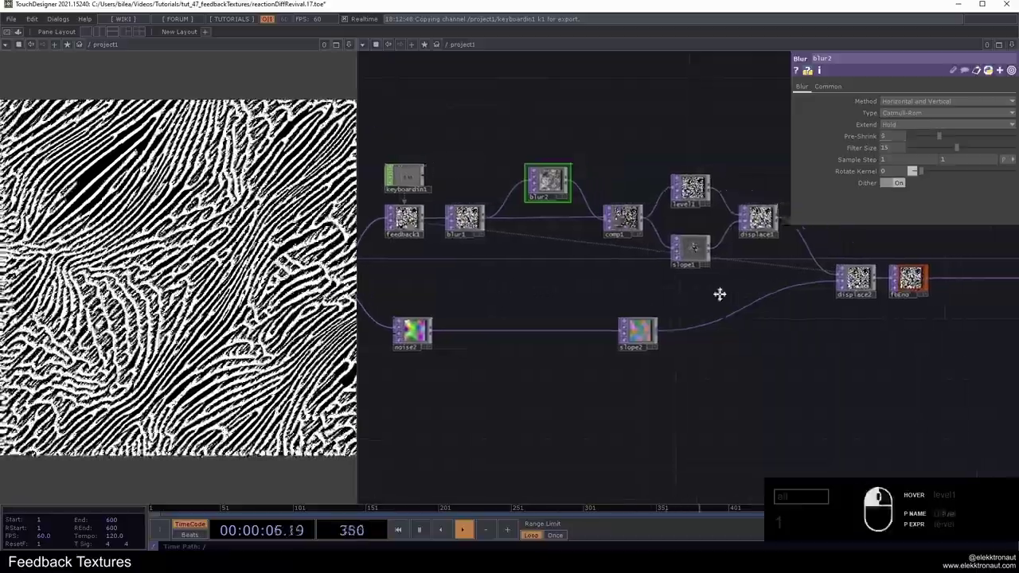
# Step: Set blur2's Pre-Shrink to 3 and pan back toward the feedback node
pyautogui.click(687, 300)
pyautogui.middleClick(686, 227)
pyautogui.click(688, 222)
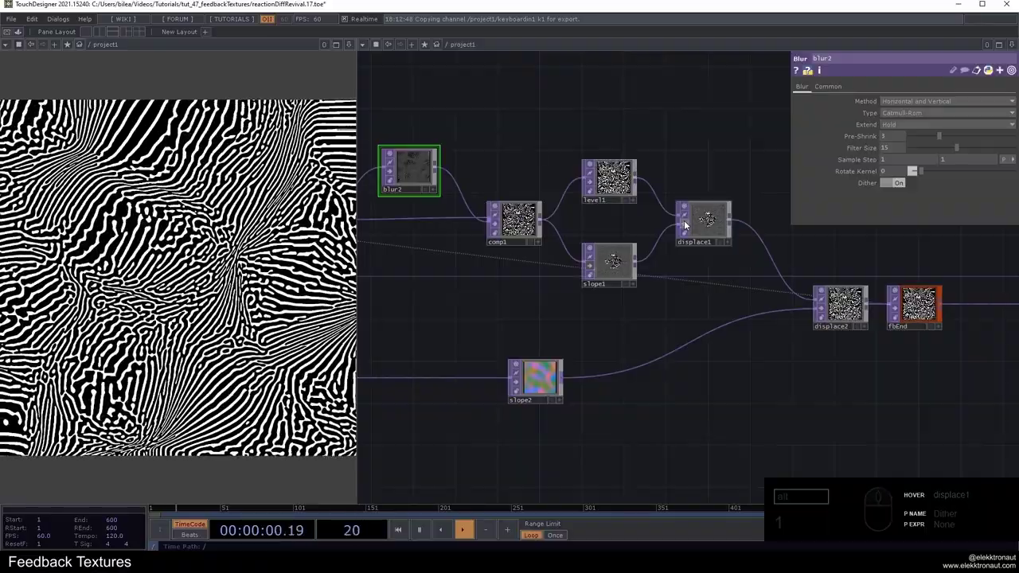
pyautogui.click(688, 222)
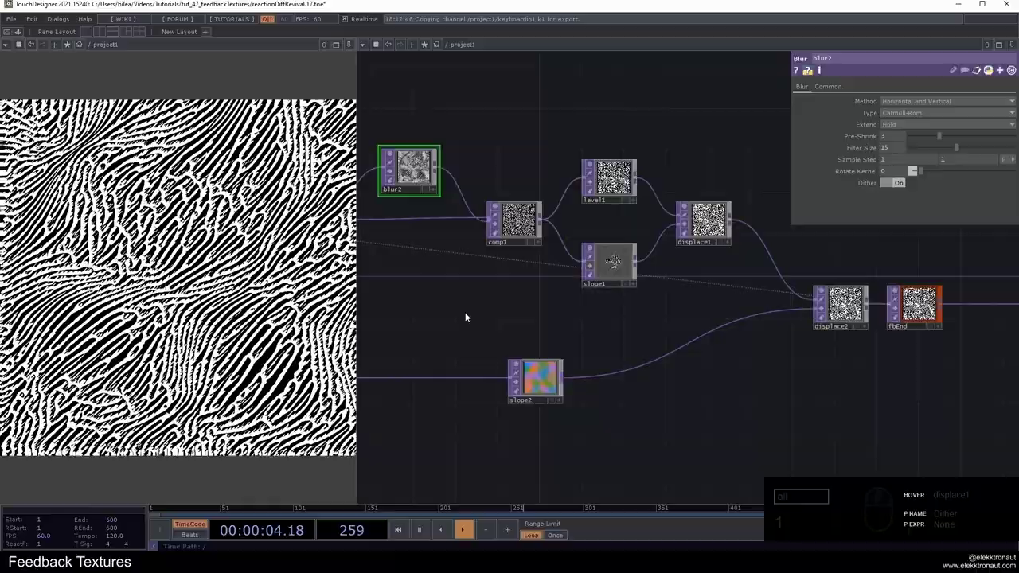
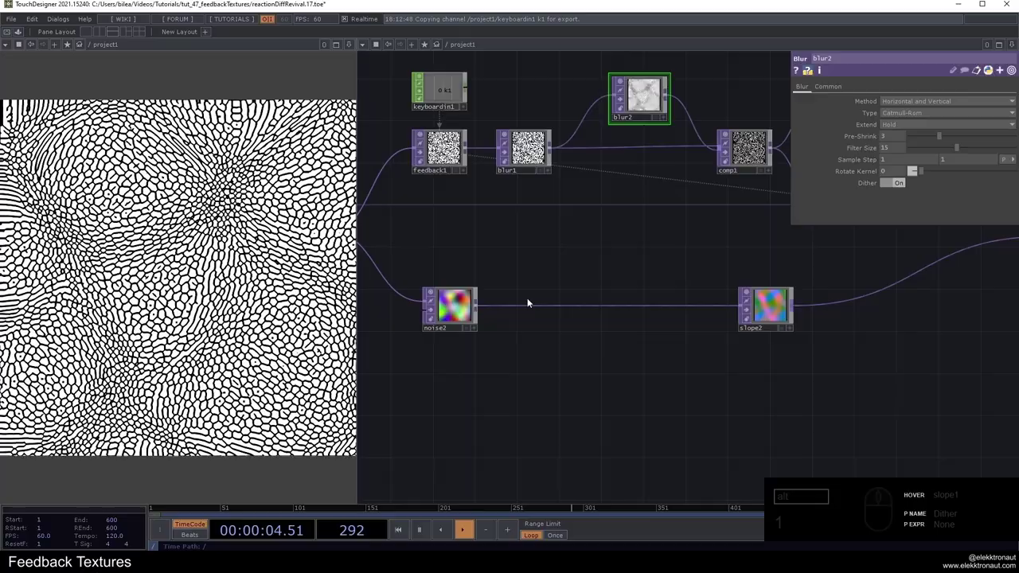
# Step: Insert circle1 between noise2 and slope2, Comp with Input in Difference mode, softness about 0.057
pyautogui.click(441, 307)
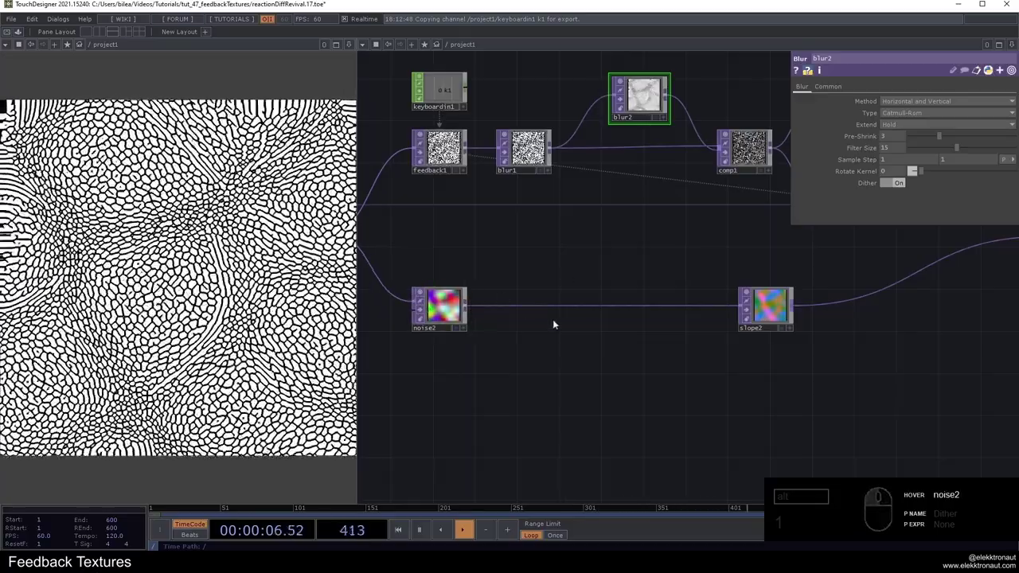
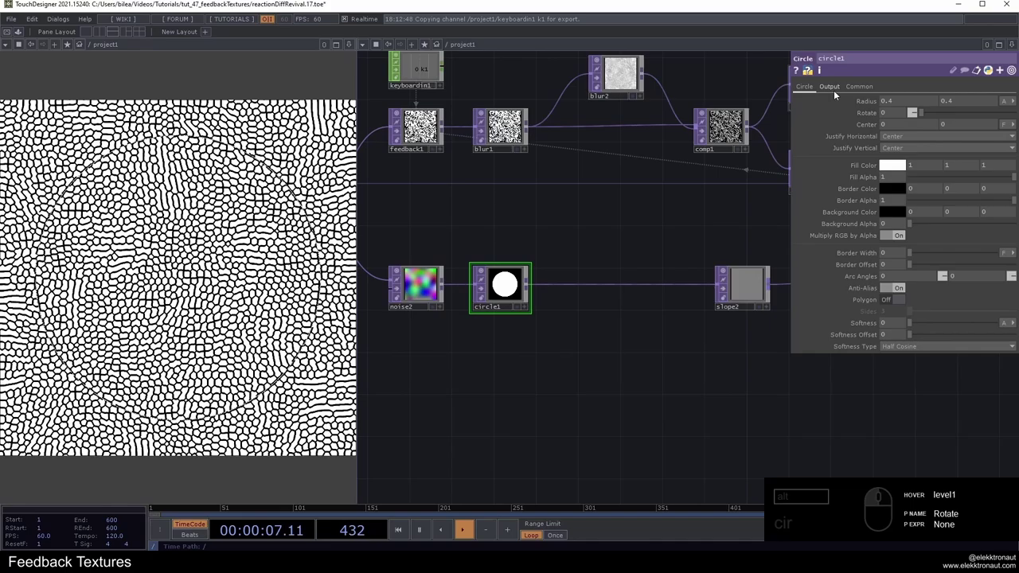
pyautogui.click(837, 92)
pyautogui.moveTo(853, 92); pyautogui.dragTo(888, 98)
pyautogui.click(897, 105)
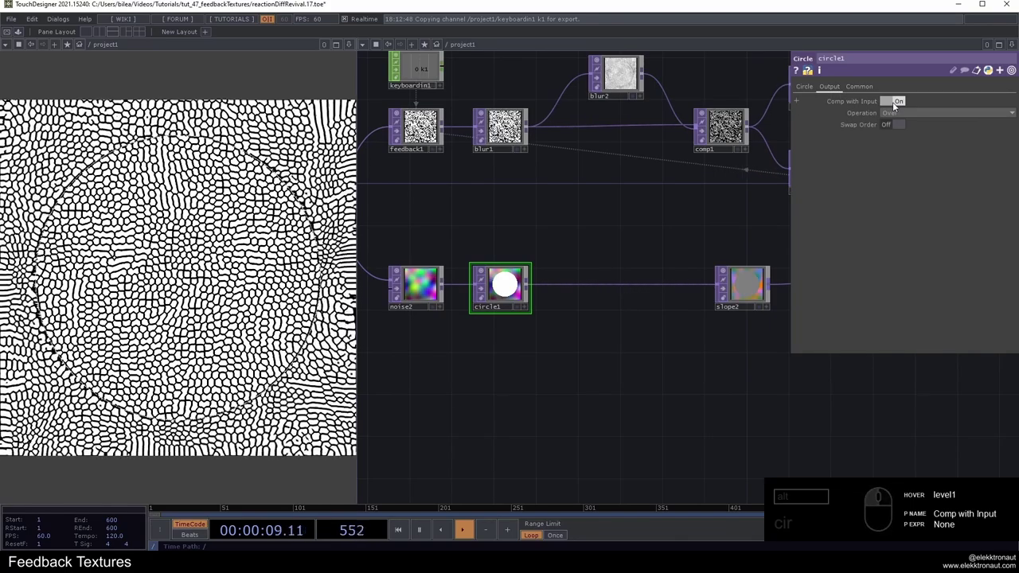
pyautogui.click(916, 116)
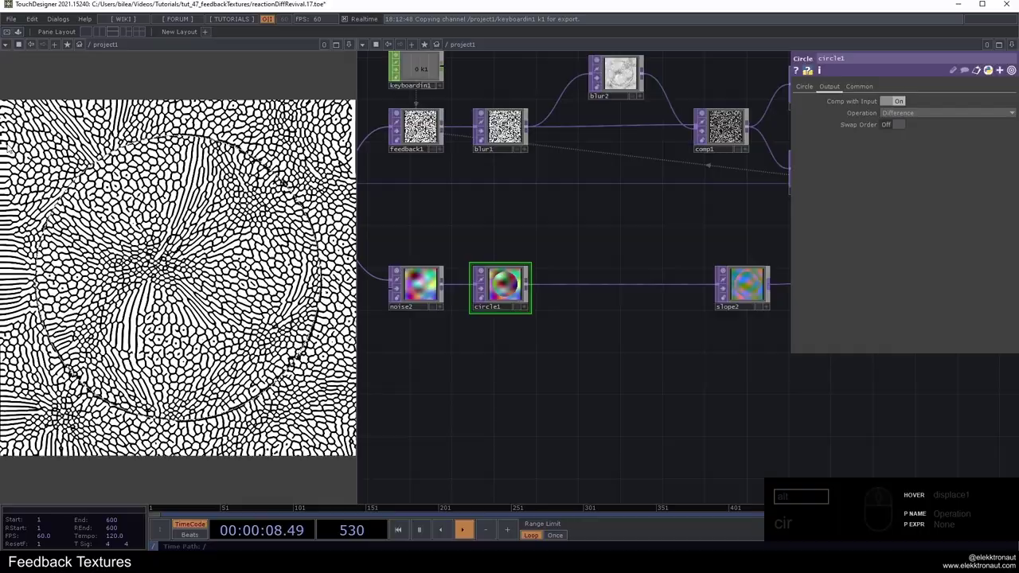
pyautogui.click(812, 92)
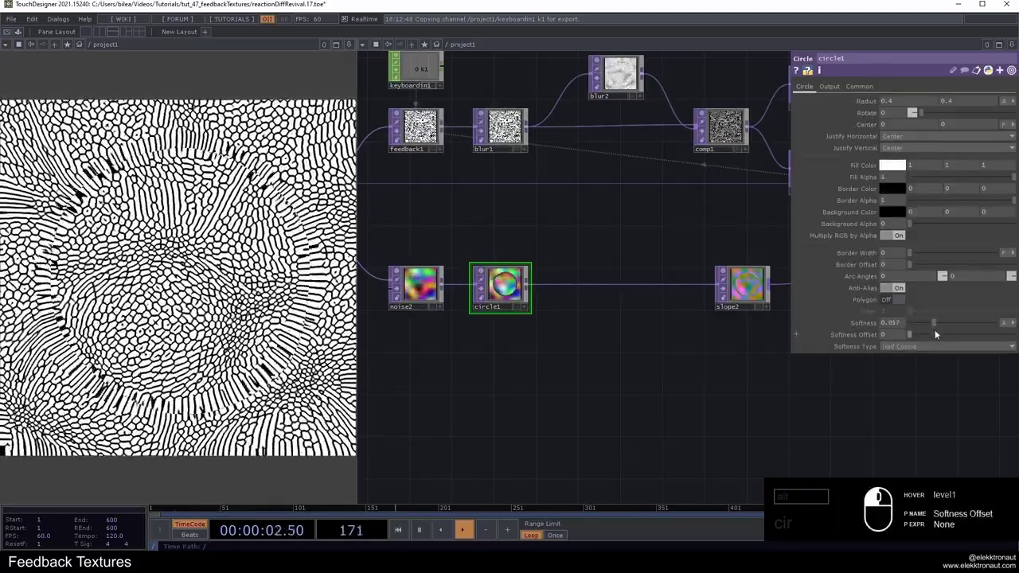
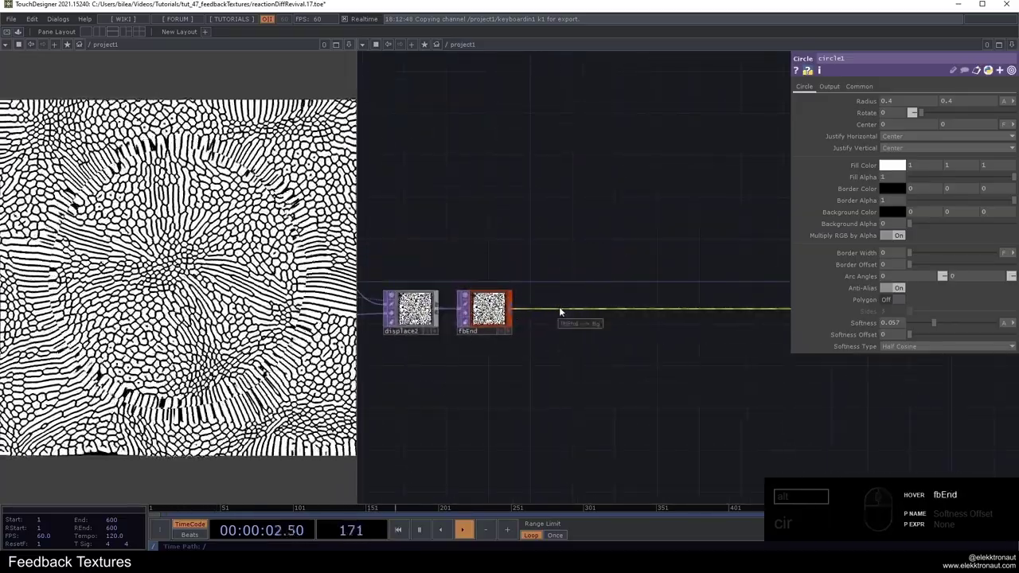
# Step: Create a Circle TOP (circle2) branching off fbEnd and place it after the feedback end
pyautogui.moveTo(562, 311); pyautogui.dragTo(577, 297)
pyautogui.click(577, 299)
pyautogui.press('BackSpace')
pyautogui.click(577, 299)
pyautogui.write('ir')
pyautogui.click(433, 279)
pyautogui.moveTo(839, 90); pyautogui.dragTo(872, 100)
# Step: On circle2 enable Comp with Input using Multiply, Background Alpha 1 and a 0.3 grey background
pyautogui.moveTo(900, 103); pyautogui.dragTo(925, 108)
pyautogui.moveTo(931, 115); pyautogui.dragTo(962, 130)
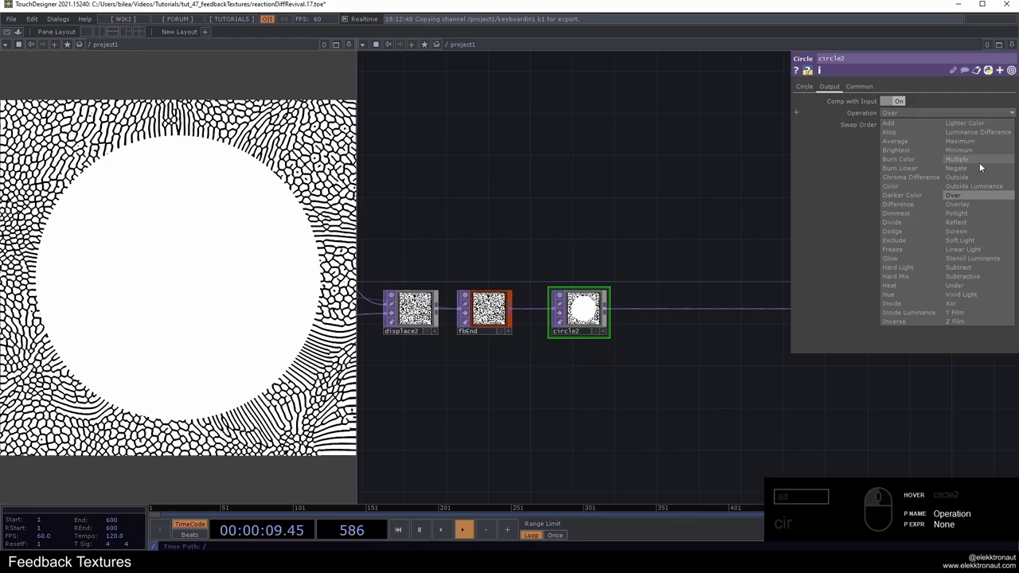
pyautogui.click(975, 163)
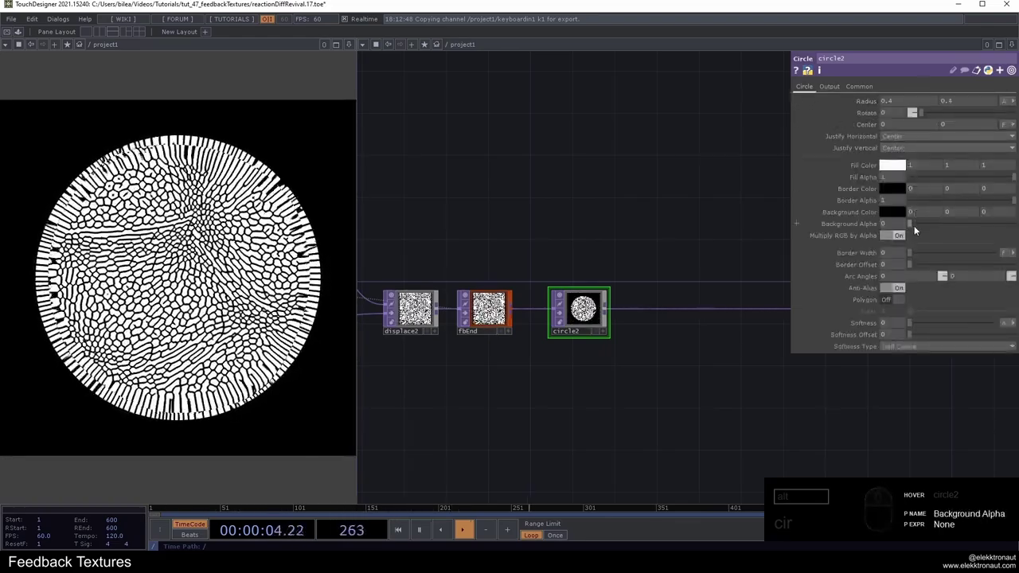
pyautogui.moveTo(989, 216); pyautogui.dragTo(889, 209)
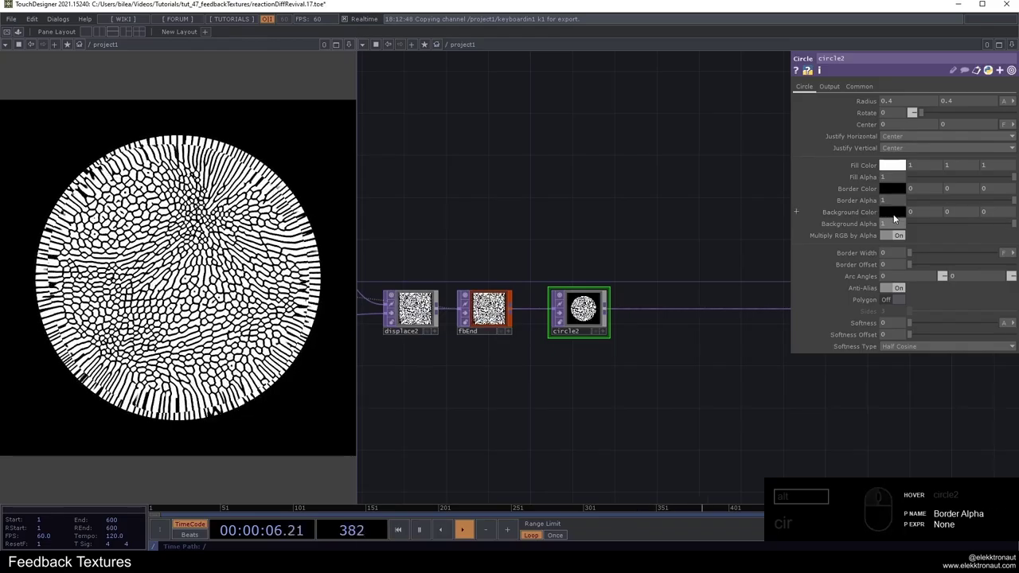
pyautogui.click(897, 215)
pyautogui.click(896, 193)
pyautogui.click(906, 192)
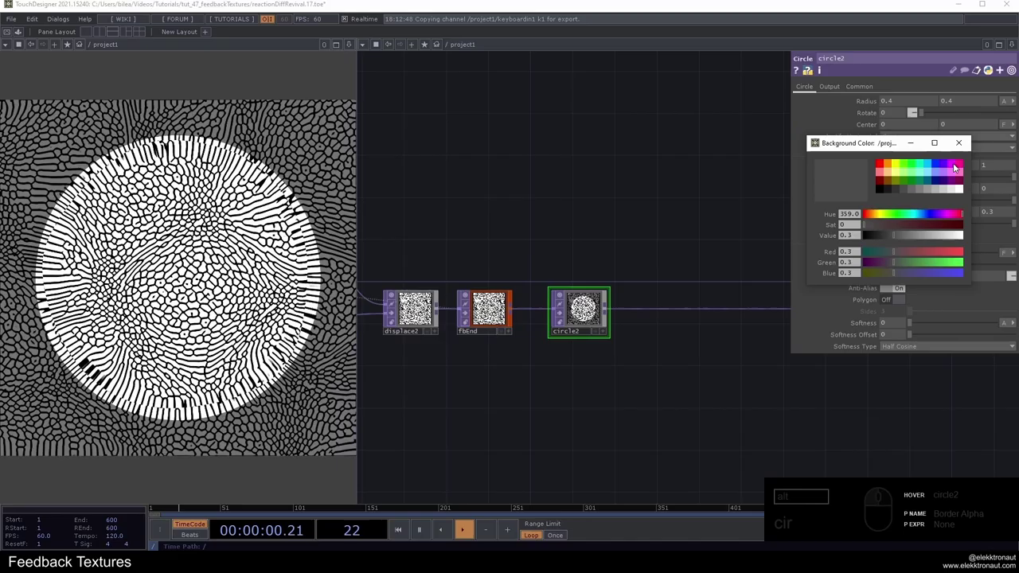
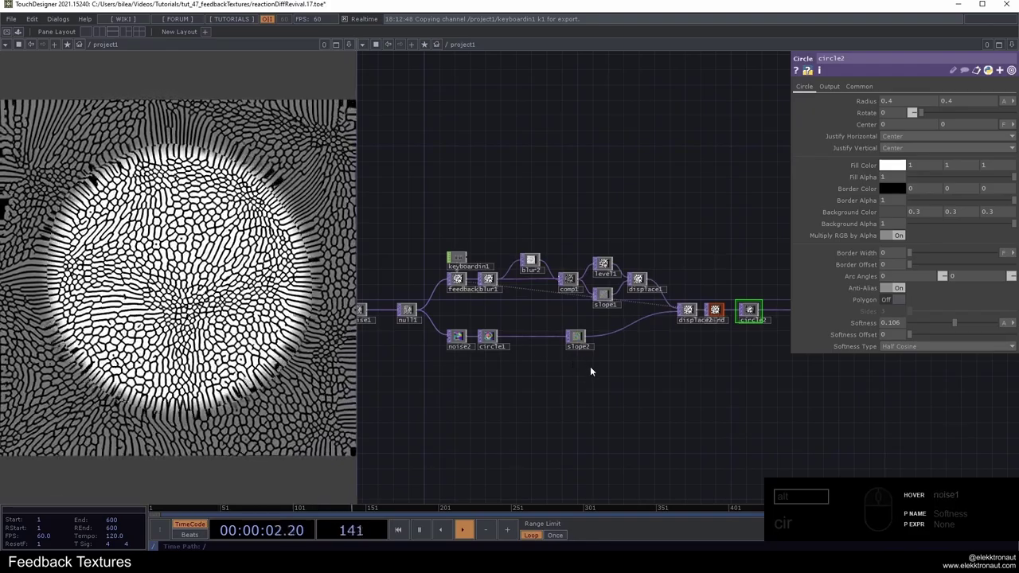
pyautogui.moveTo(542, 305); pyautogui.dragTo(568, 328)
pyautogui.click(553, 325)
pyautogui.doubleClick(551, 324)
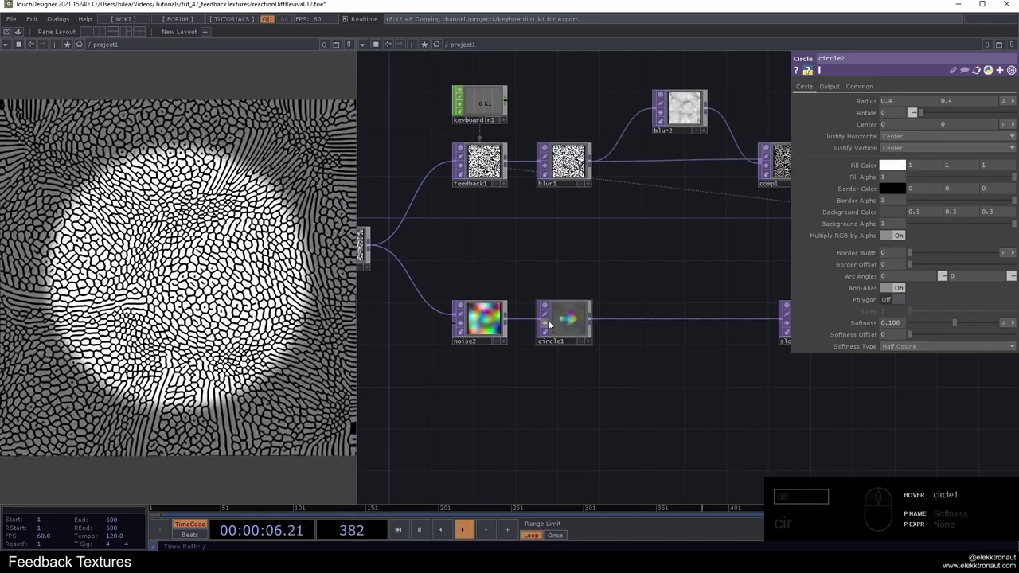
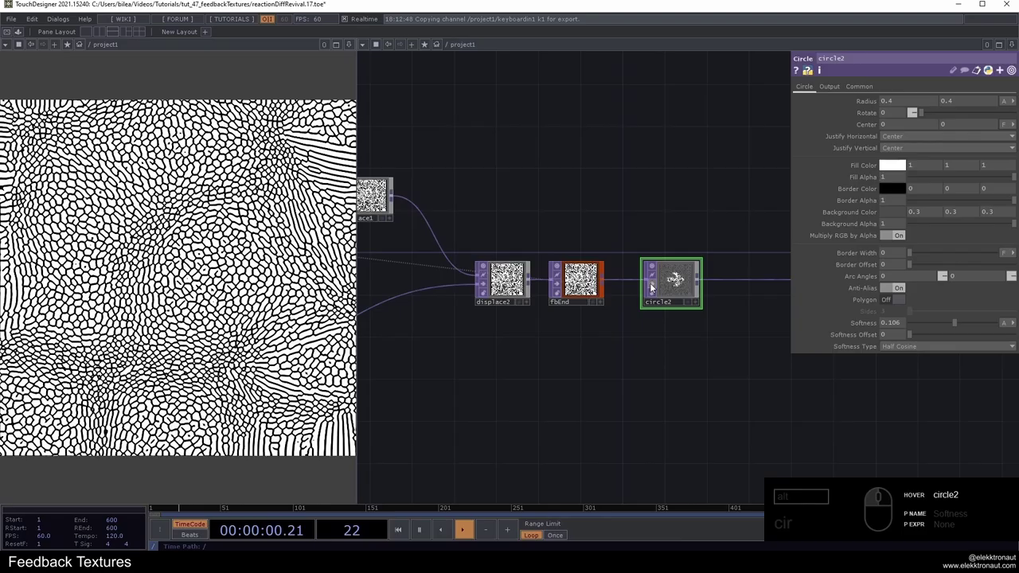
pyautogui.click(654, 285)
pyautogui.click(680, 285)
pyautogui.click(958, 317)
pyautogui.moveTo(954, 327); pyautogui.dragTo(367, 312)
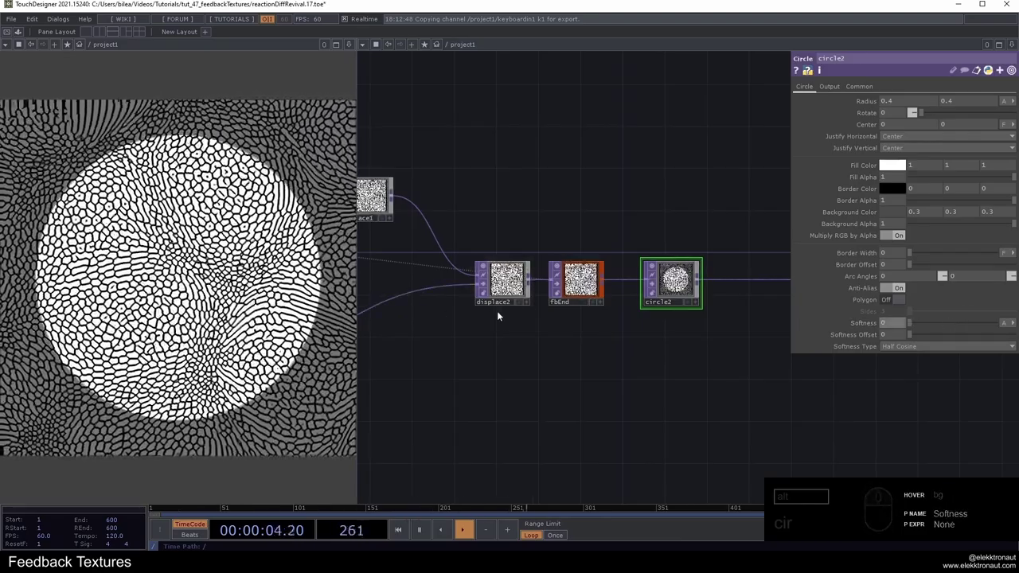
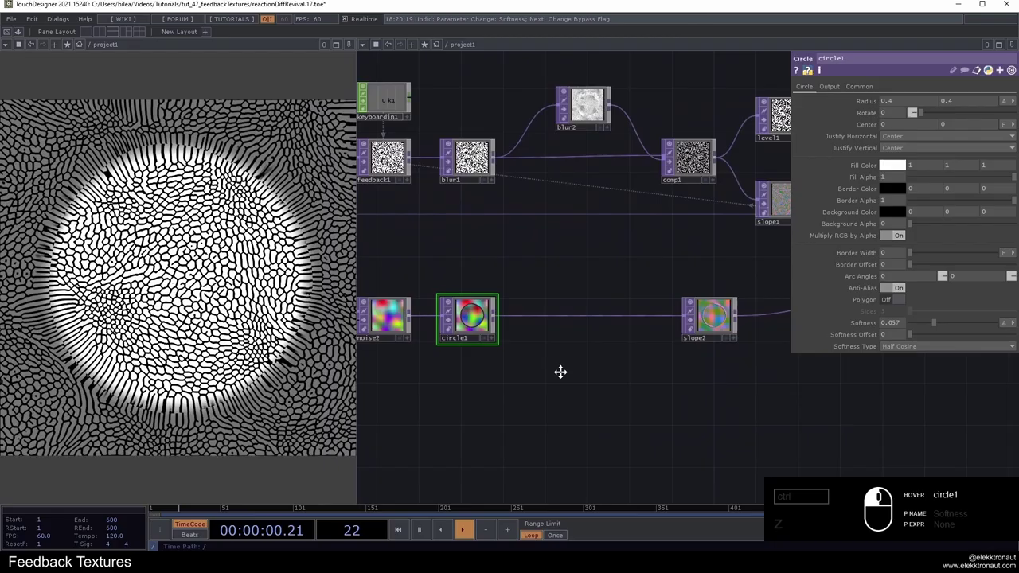
# Step: Enable Polygon on circle1 so the inner circle becomes a polygon
pyautogui.moveTo(563, 375); pyautogui.dragTo(668, 349)
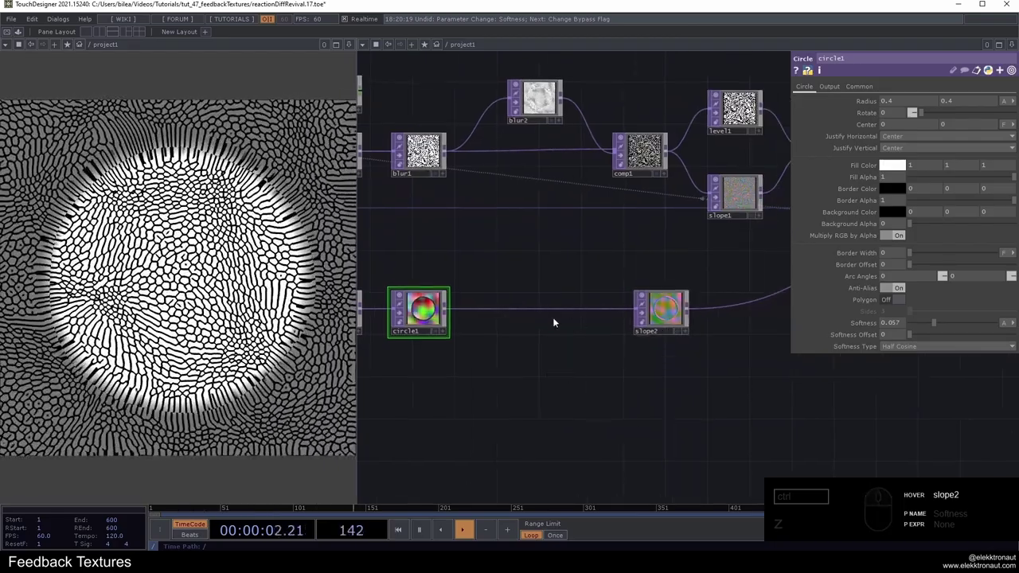
pyautogui.click(895, 304)
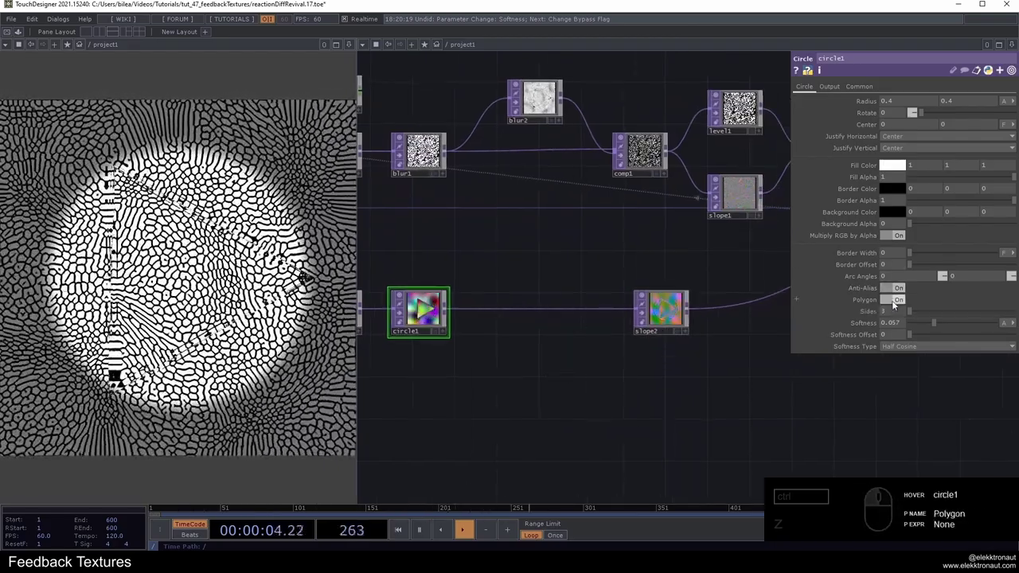
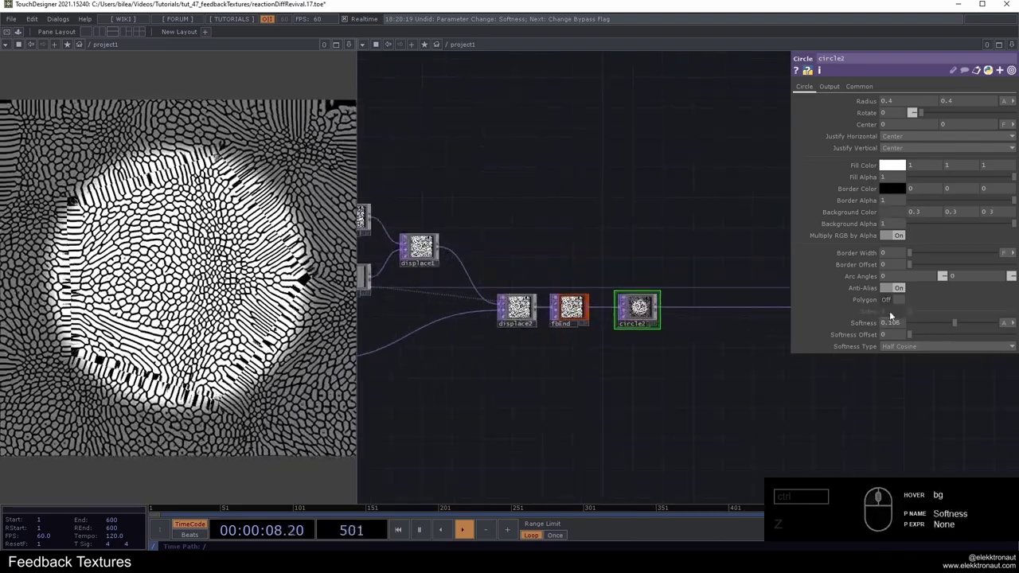
pyautogui.click(899, 303)
# Step: Enable Polygon on circle2 with Sides 5, making the outer mask a pentagon
pyautogui.click(895, 310)
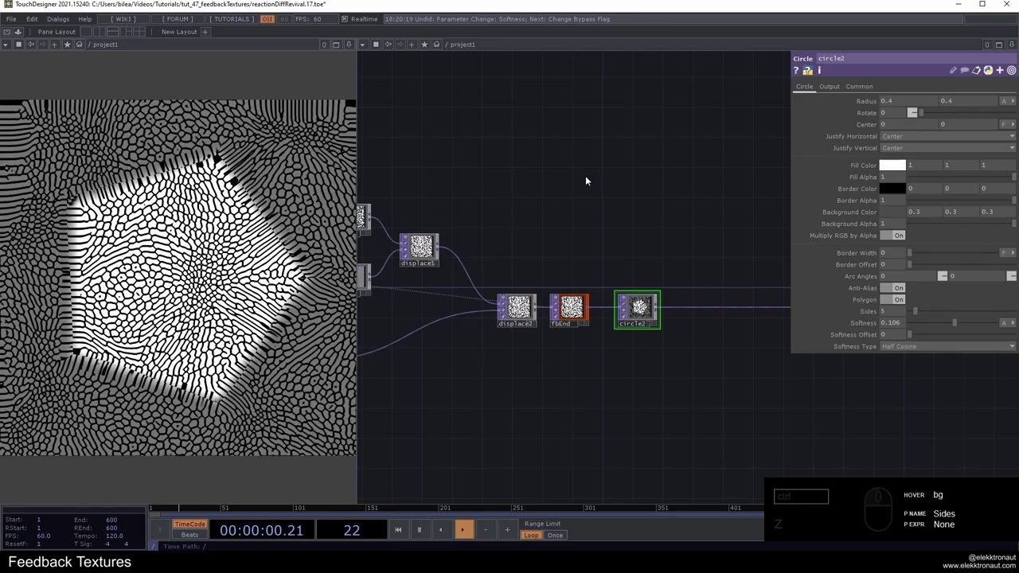
pyautogui.click(543, 403)
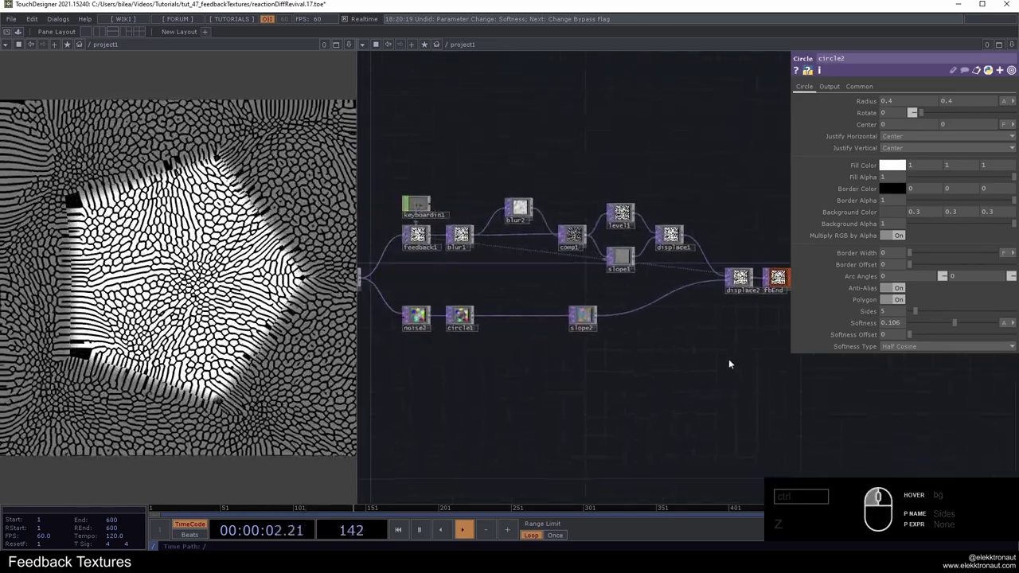
pyautogui.click(543, 369)
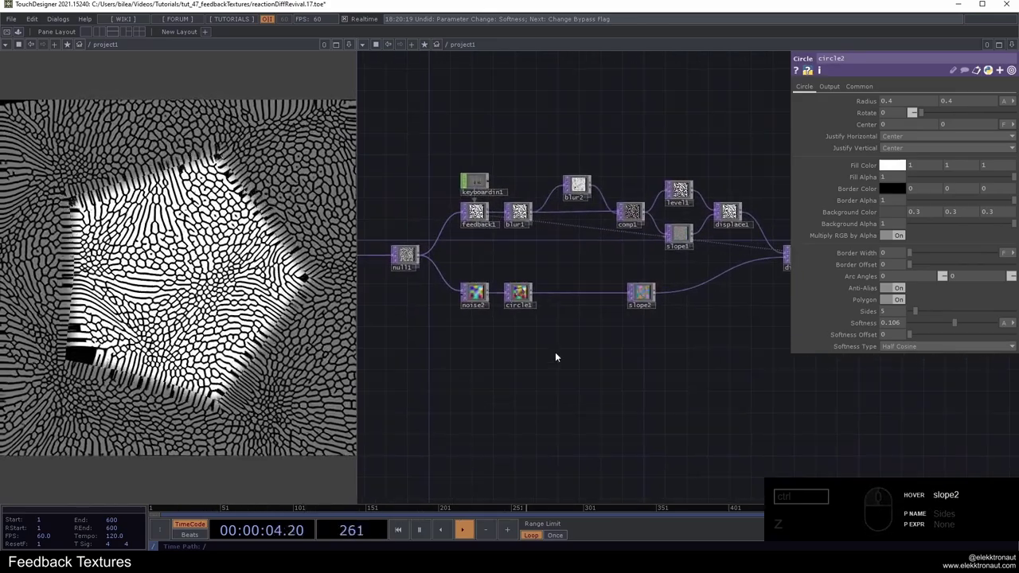
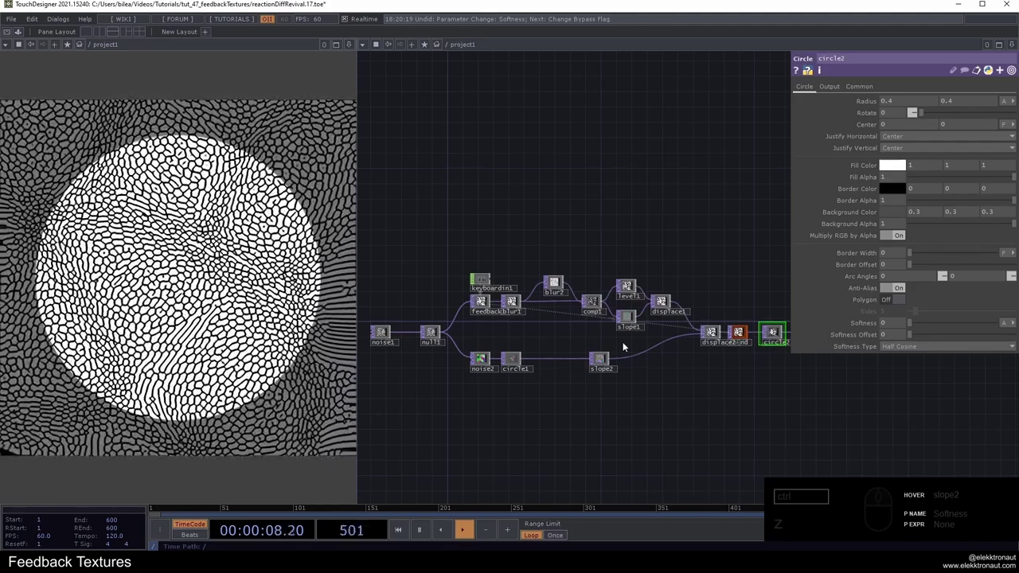
# Step: Turn Polygon off on circle2 and zoom out to see the whole chain to bg
pyautogui.click(548, 350)
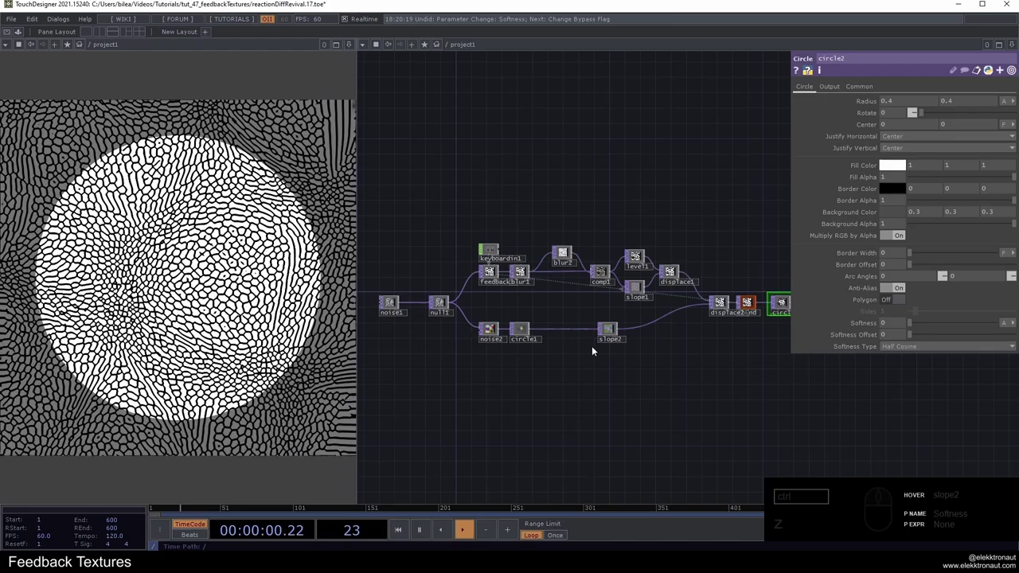
pyautogui.doubleClick(662, 219)
pyautogui.click(636, 321)
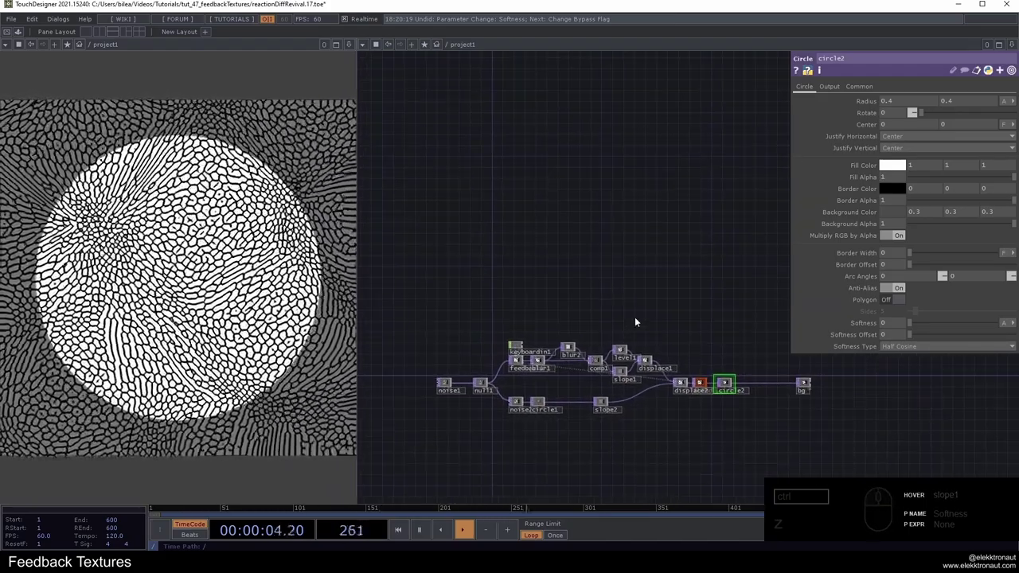